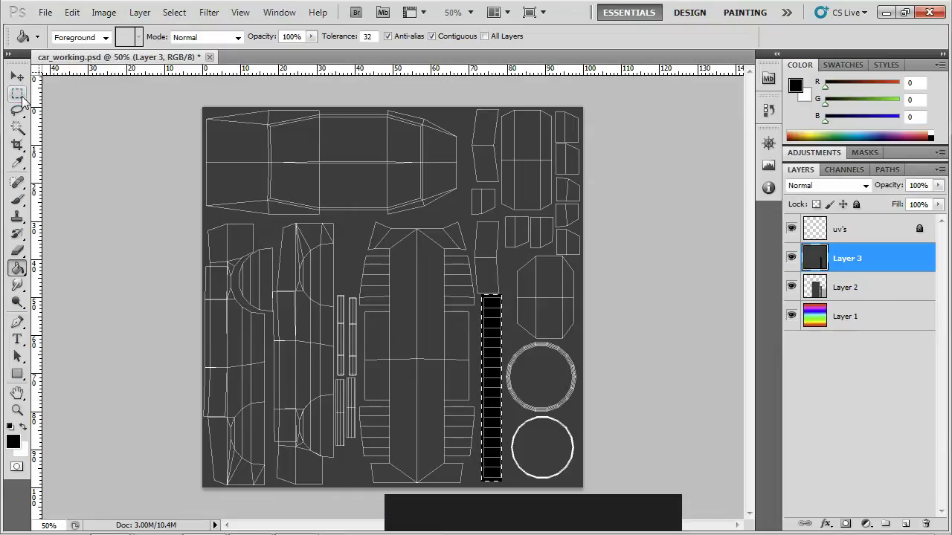
Select the tire area with the Rectangular Marquee, fill it with RGB 159 grey, and deselect
{"action": "left_click", "coordinate": [27, 99]}
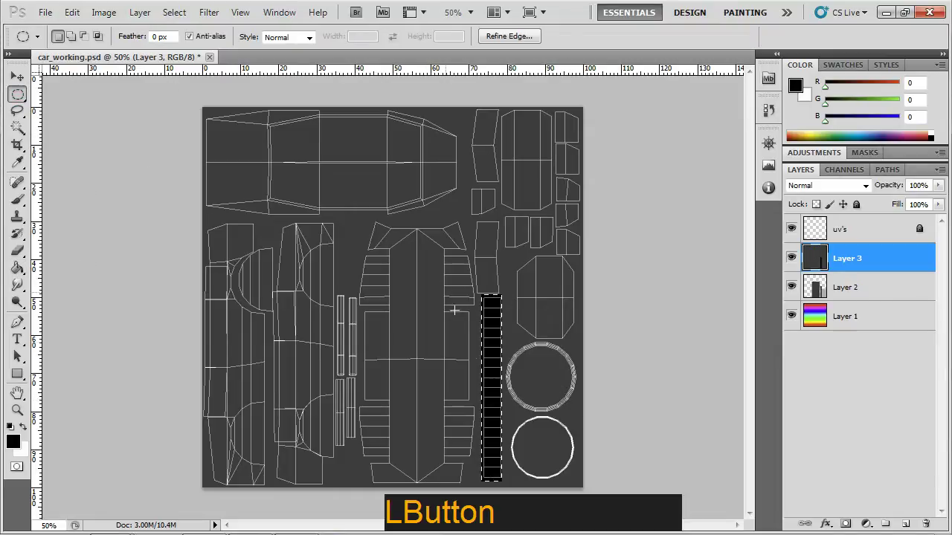
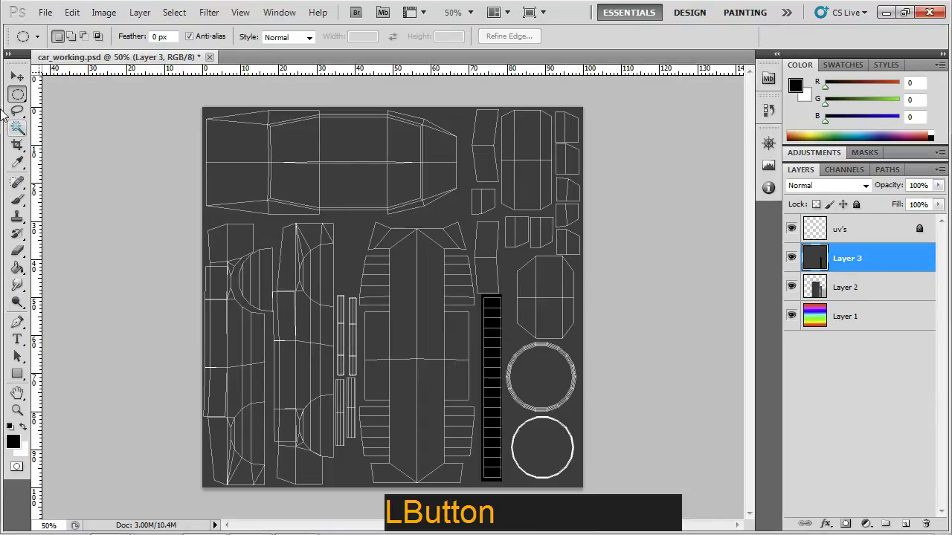
{"action": "left_click", "coordinate": [19, 101]}
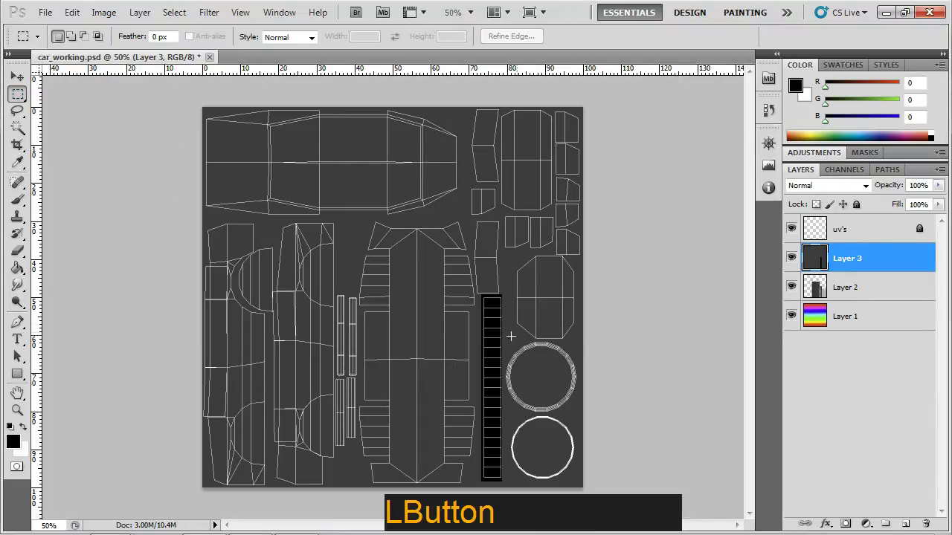
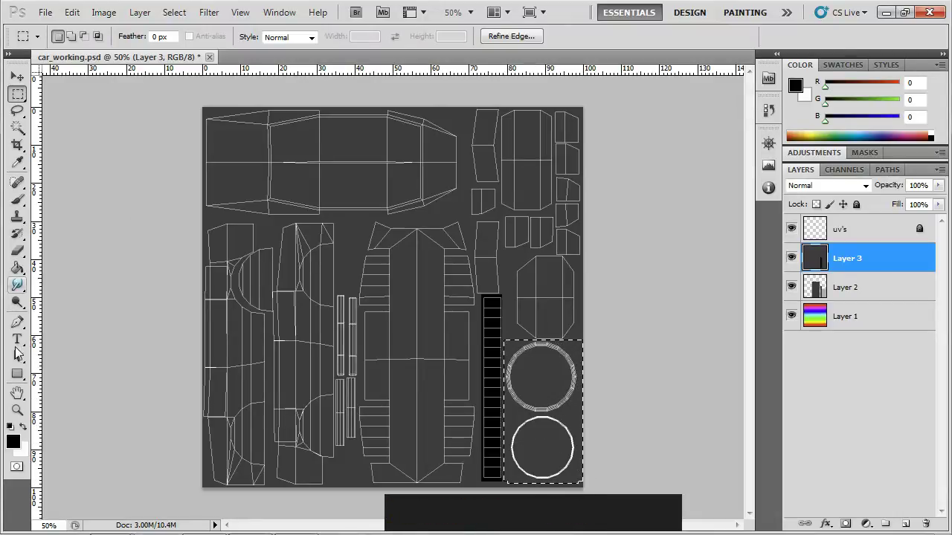
{"action": "left_click", "coordinate": [21, 449]}
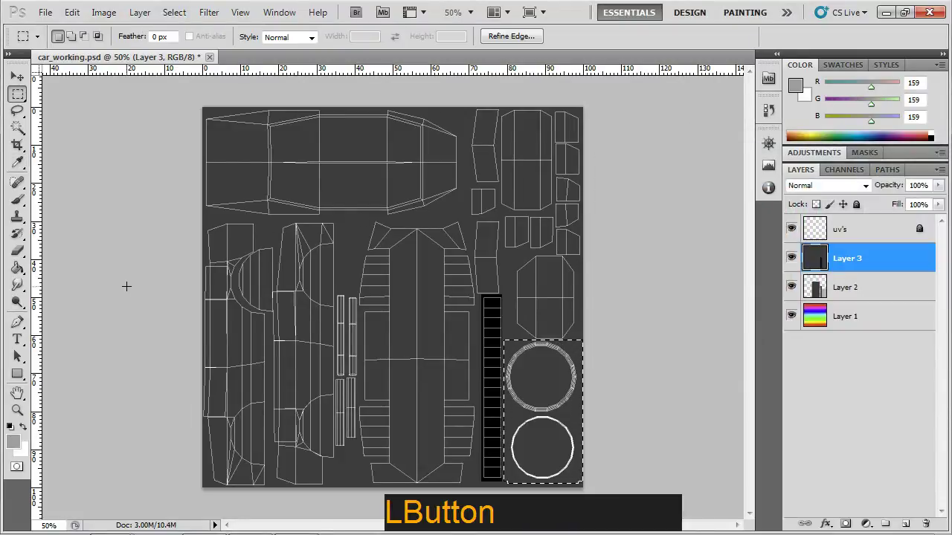
{"action": "left_click", "coordinate": [20, 269]}
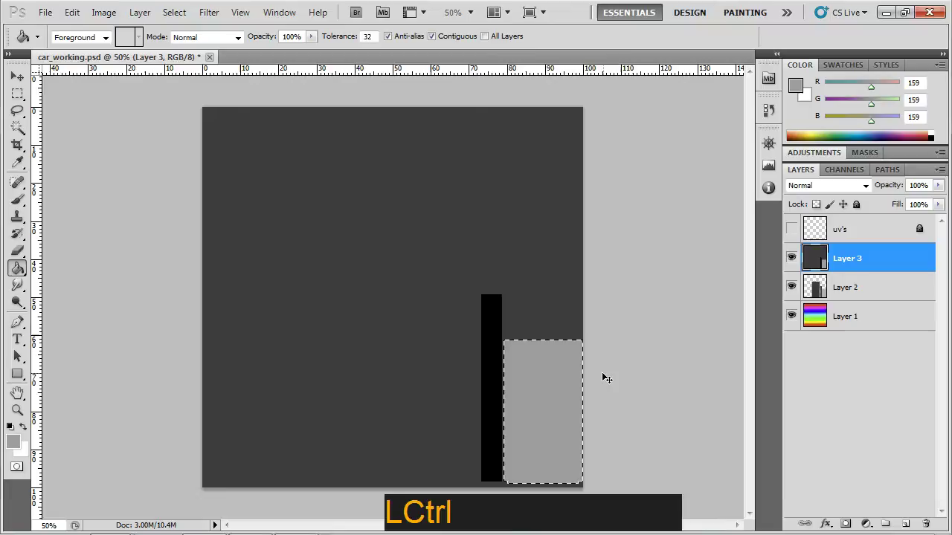
{"action": "key", "text": "ctrl+d"}
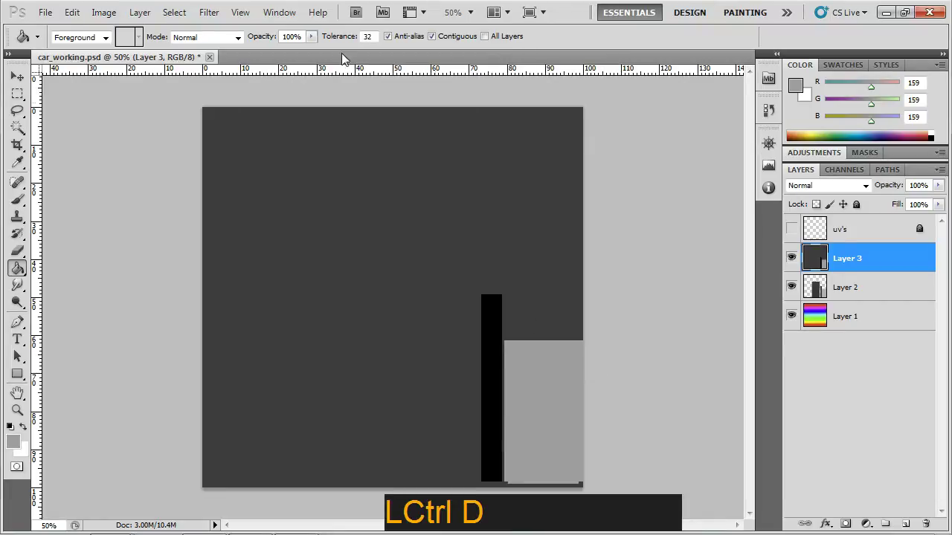
Save a copy to the Desktop as car_spec_01 in BMP format and confirm the BMP options
{"action": "left_click", "coordinate": [51, 18]}
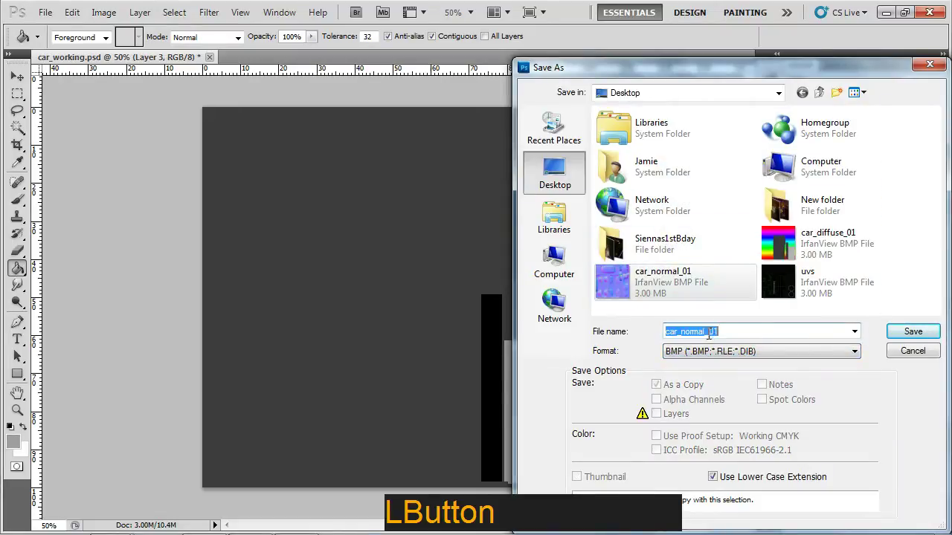
{"action": "key", "text": "Left"}
{"action": "key", "text": "BackSpace"}
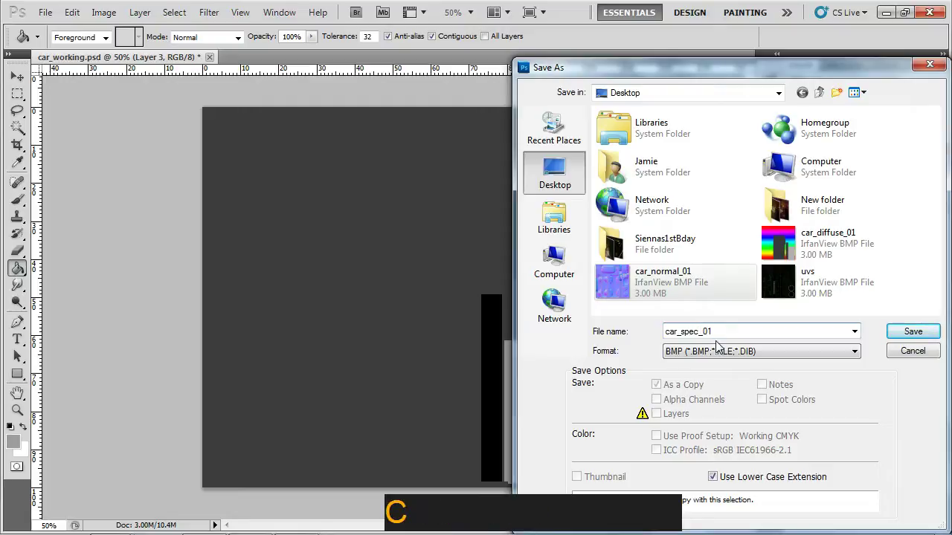
{"action": "key", "text": "Return"}
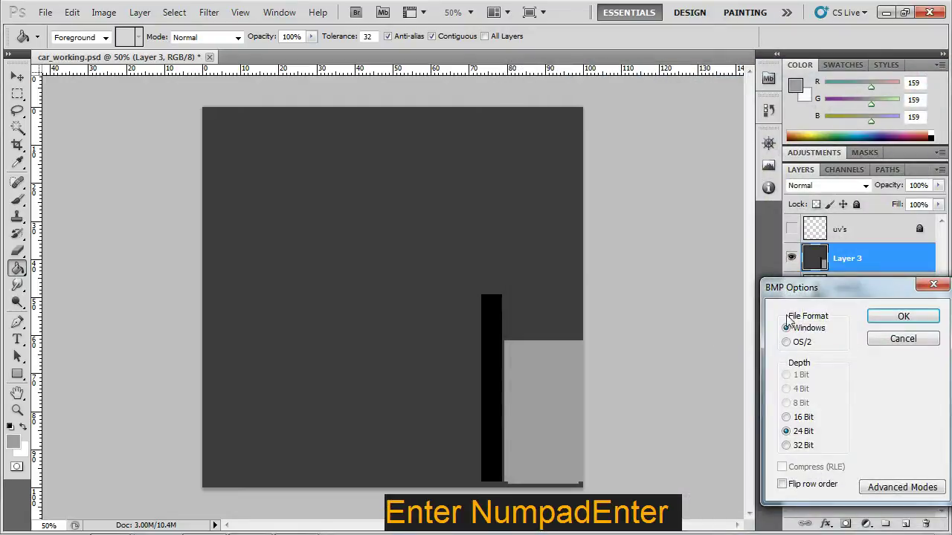
In the Slate Material Editor, add a Bitmap node and wire it to Material #66's Specular Level
{"action": "left_click", "coordinate": [875, 321]}
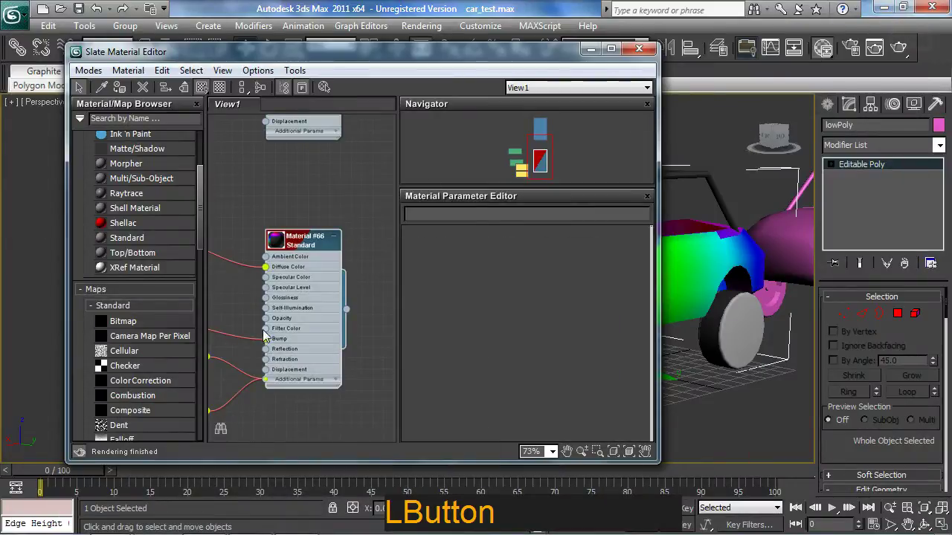
{"action": "middle_click", "coordinate": [257, 343]}
{"action": "left_click", "coordinate": [502, 62]}
{"action": "middle_click", "coordinate": [354, 261]}
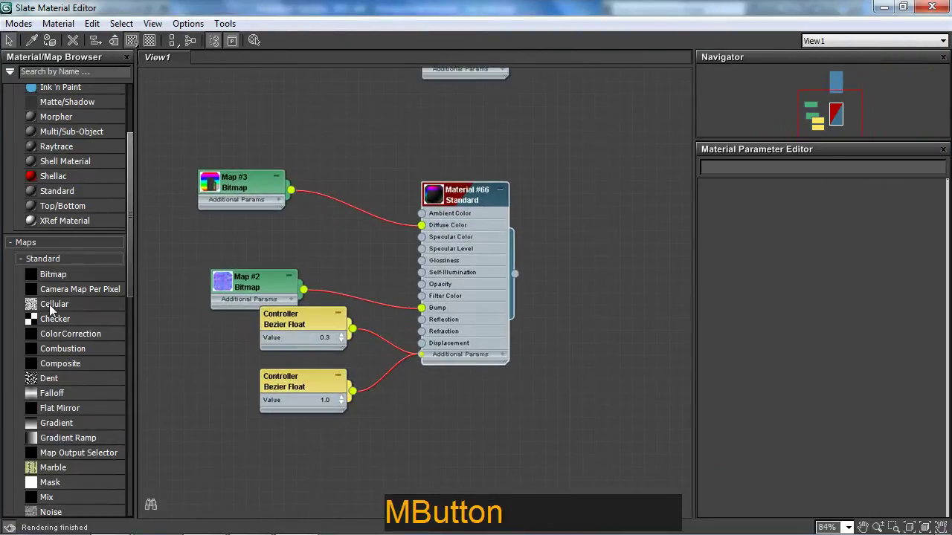
{"action": "left_click", "coordinate": [61, 275]}
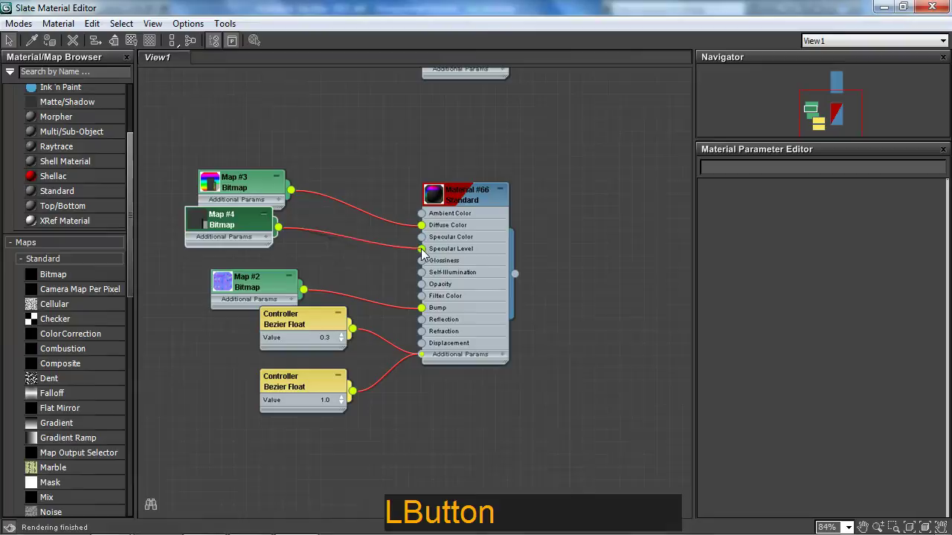
{"action": "left_click", "coordinate": [212, 229]}
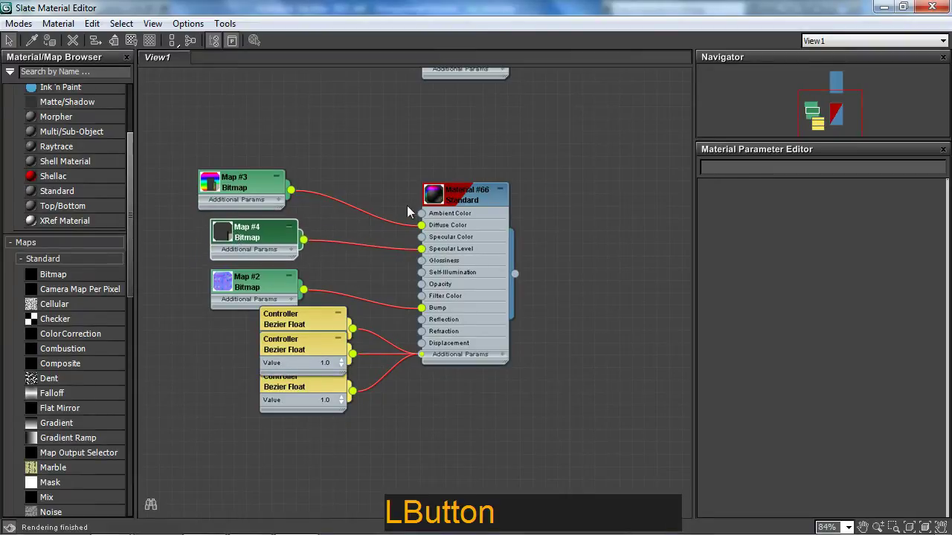
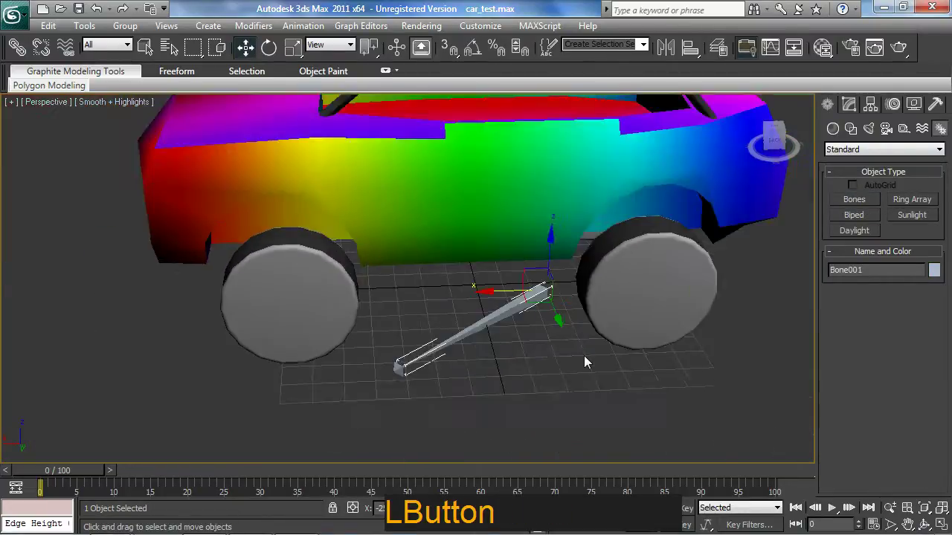
Create a small bone, Bone002, at the grid origin beneath the car
{"action": "key", "text": "Delete"}
{"action": "left_click", "coordinate": [380, 303]}
{"action": "middle_click", "coordinate": [391, 331]}
{"action": "left_click", "coordinate": [514, 518]}
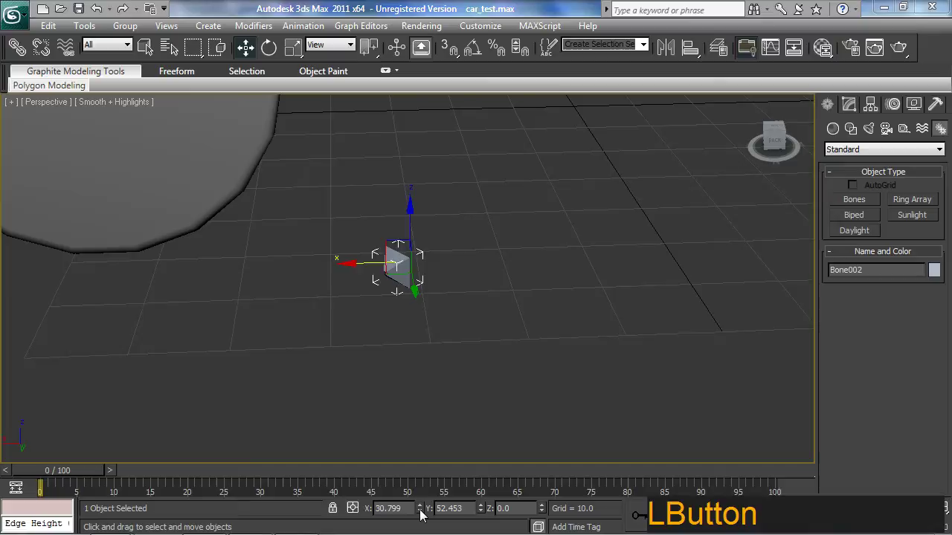
{"action": "right_click", "coordinate": [421, 515]}
Rotate Bone002 into orientation under the car
{"action": "middle_click", "coordinate": [515, 221]}
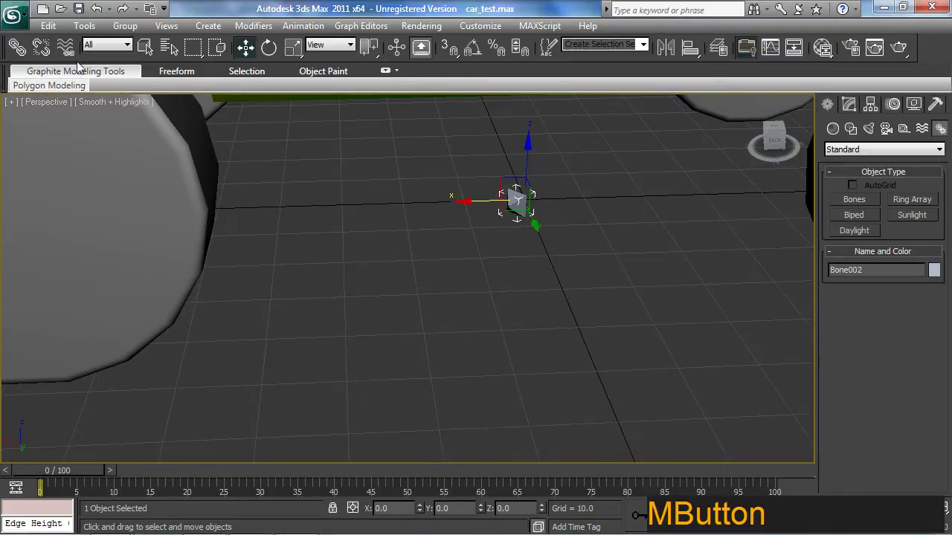
{"action": "left_click", "coordinate": [268, 63]}
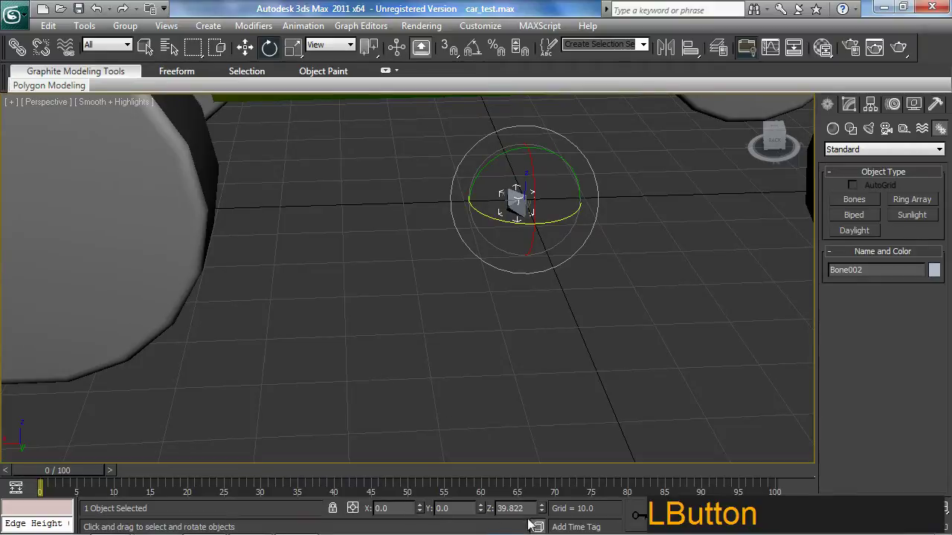
{"action": "right_click", "coordinate": [543, 514]}
{"action": "middle_click", "coordinate": [497, 289]}
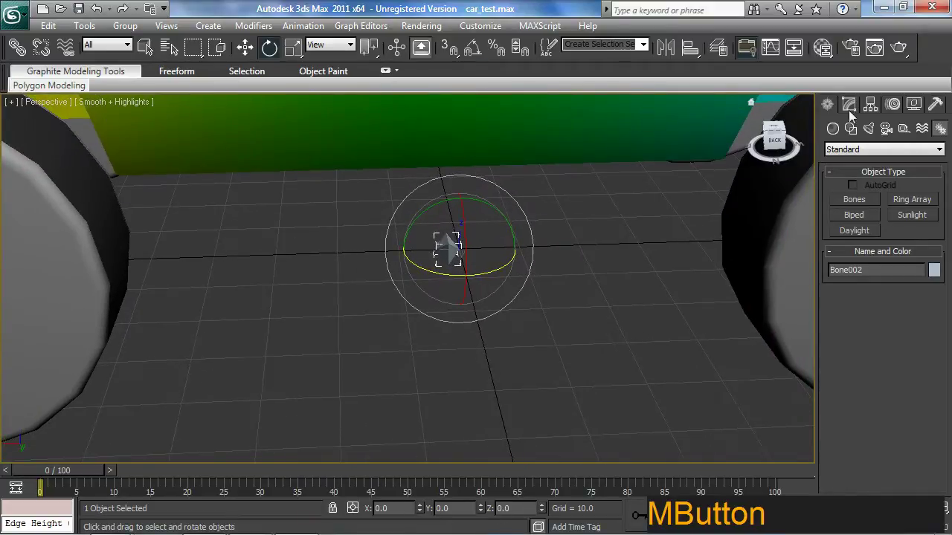
Rename the first bone to Root_Bone
{"action": "left_click", "coordinate": [853, 110]}
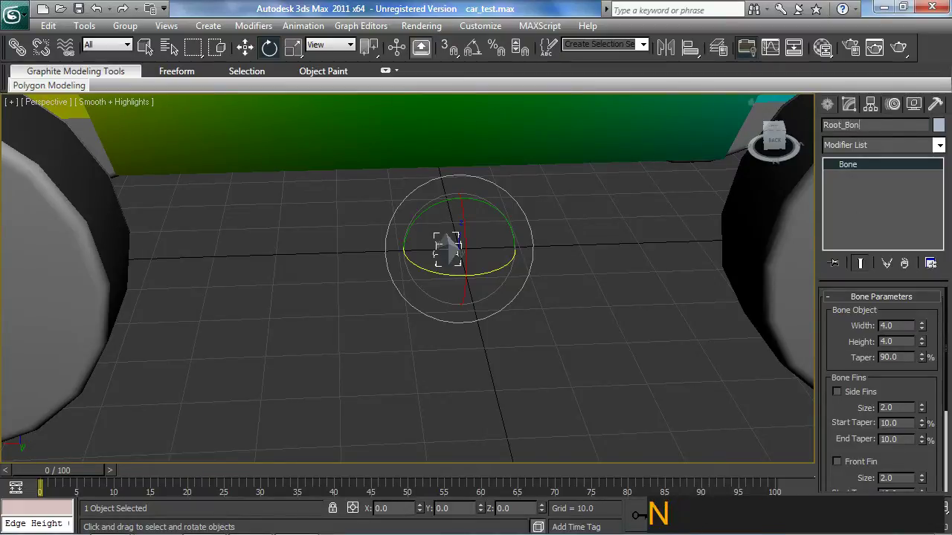
{"action": "key", "text": "Return"}
{"action": "key", "text": "KP_Enter"}
{"action": "middle_click", "coordinate": [576, 311]}
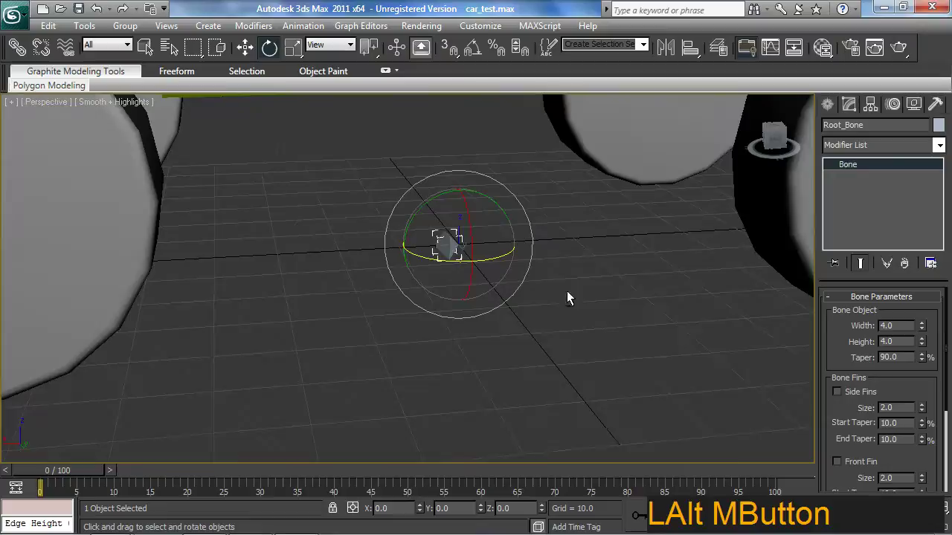
{"action": "middle_click", "coordinate": [487, 294]}
{"action": "middle_click", "coordinate": [492, 289]}
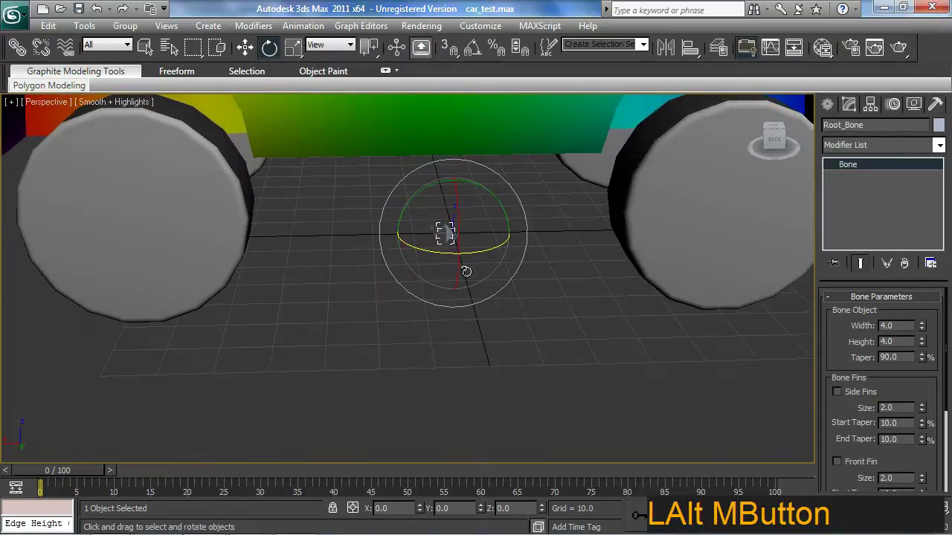
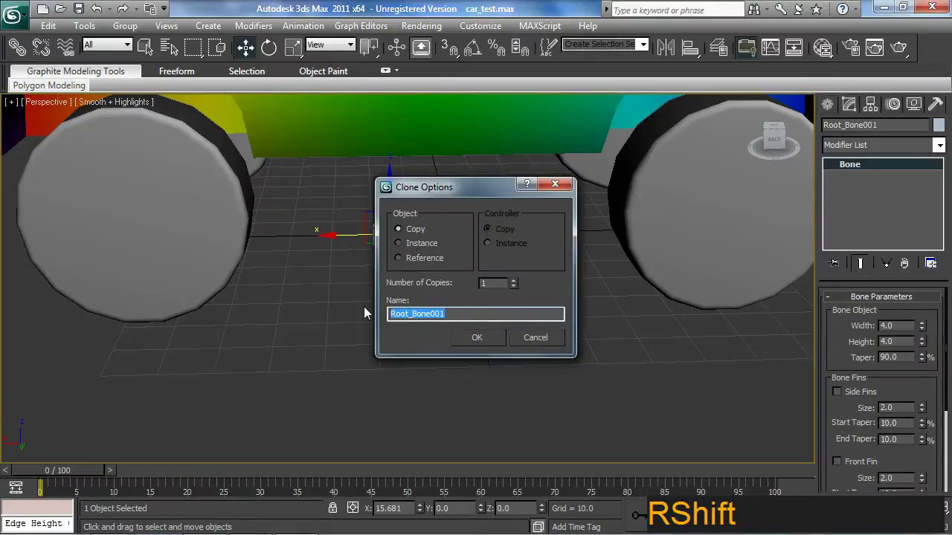
Name the copied bone F_L_Tire and move it toward the front-left wheel
{"action": "key", "text": "shift+f"}
{"action": "key", "text": "shift+-"}
{"action": "key", "text": "BackSpace"}
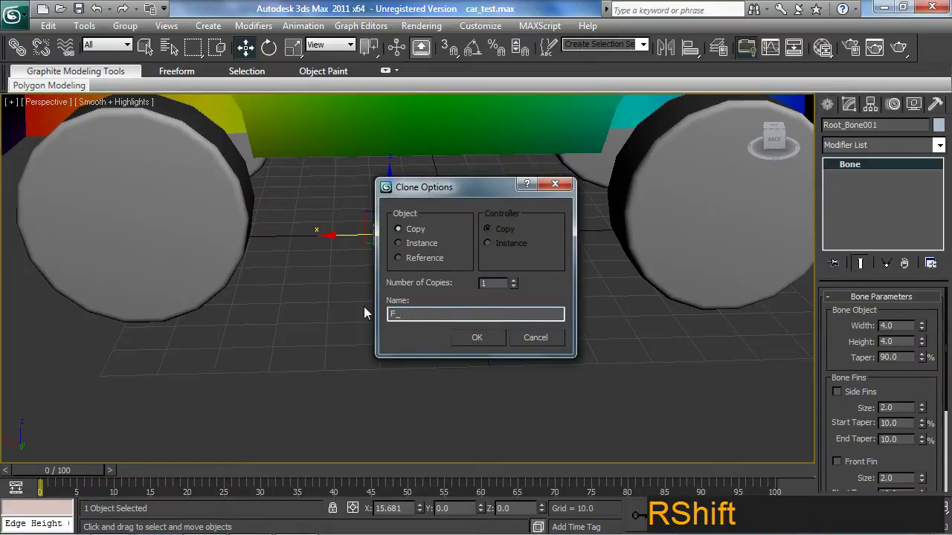
{"action": "key", "text": "shift+l"}
{"action": "key", "text": "shift+-"}
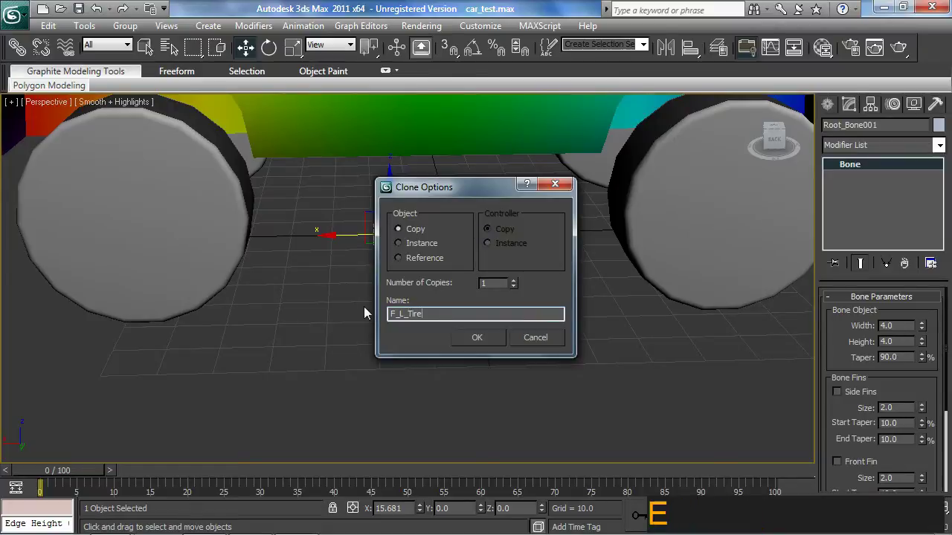
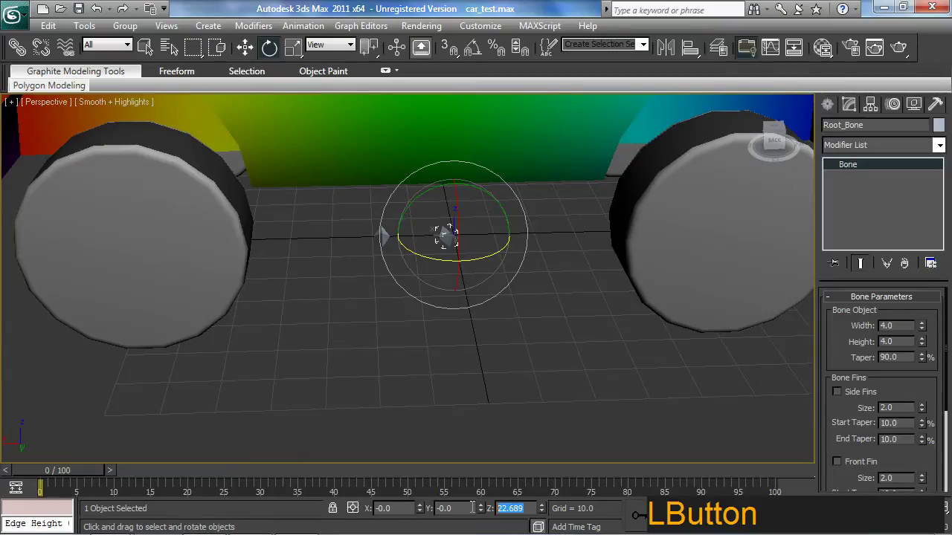
{"action": "key", "text": "Return"}
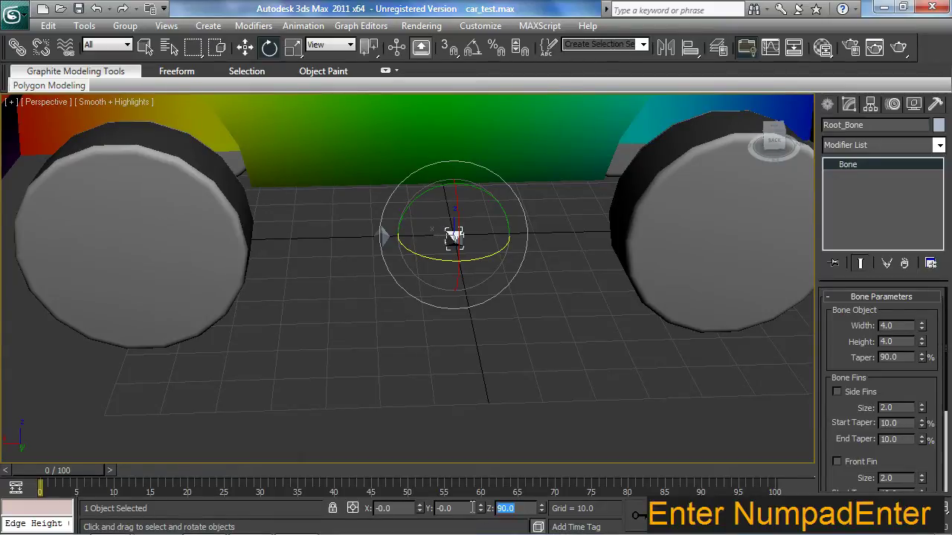
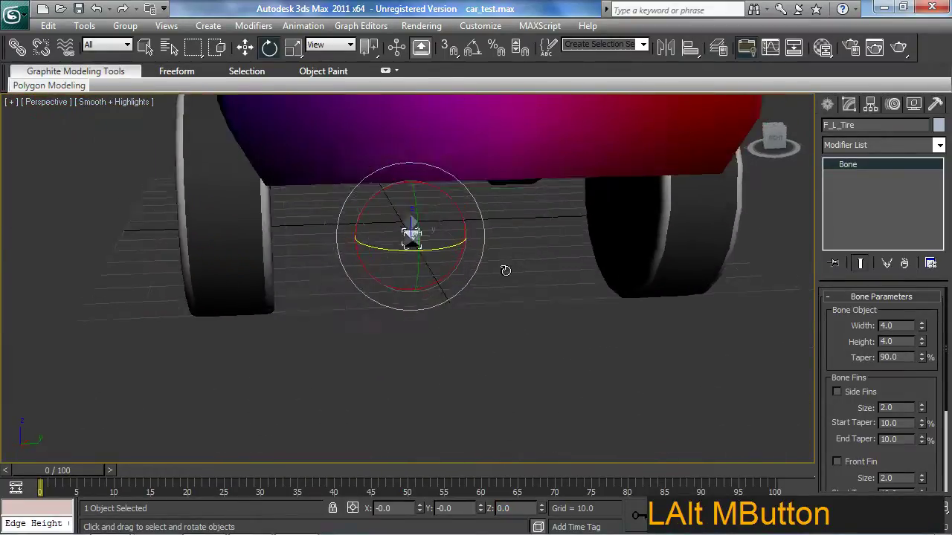
{"action": "key", "text": "w"}
{"action": "middle_click", "coordinate": [487, 317]}
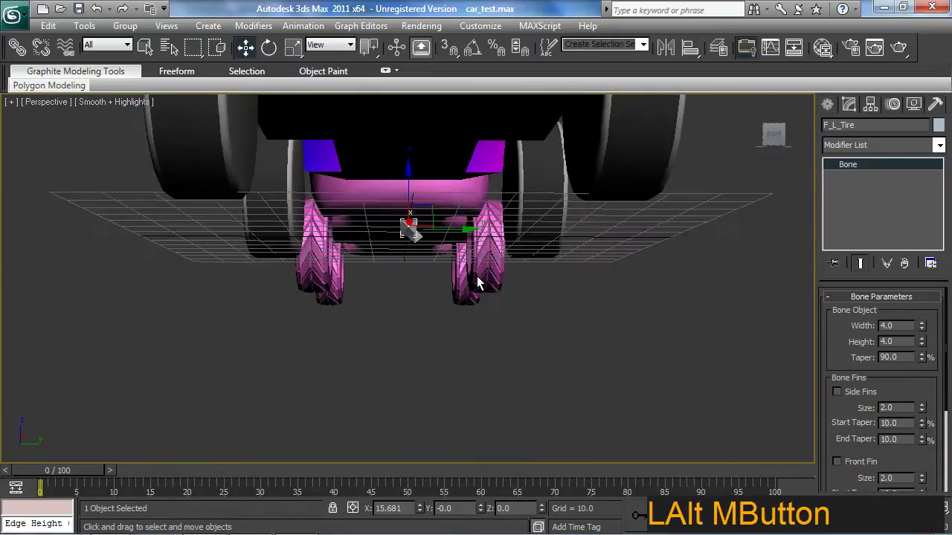
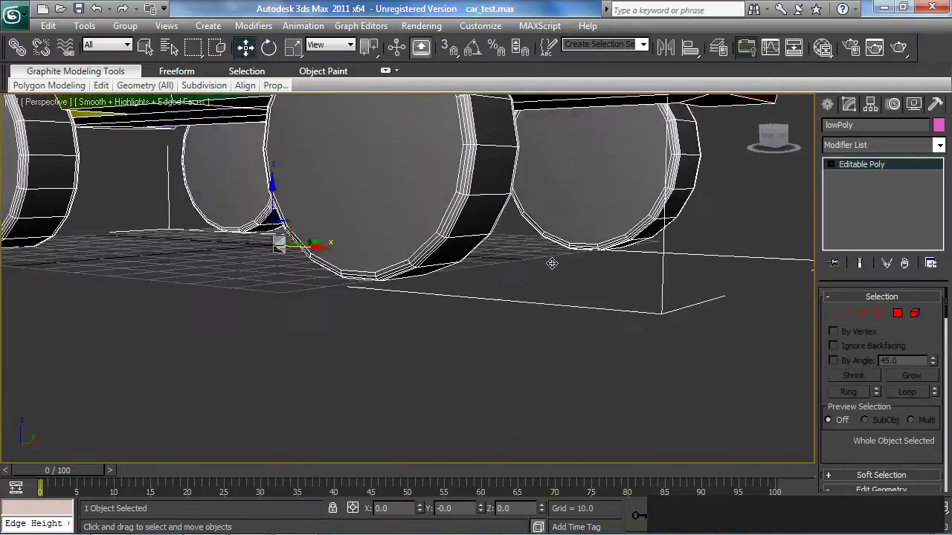
{"action": "middle_click", "coordinate": [513, 266]}
{"action": "middle_click", "coordinate": [400, 337]}
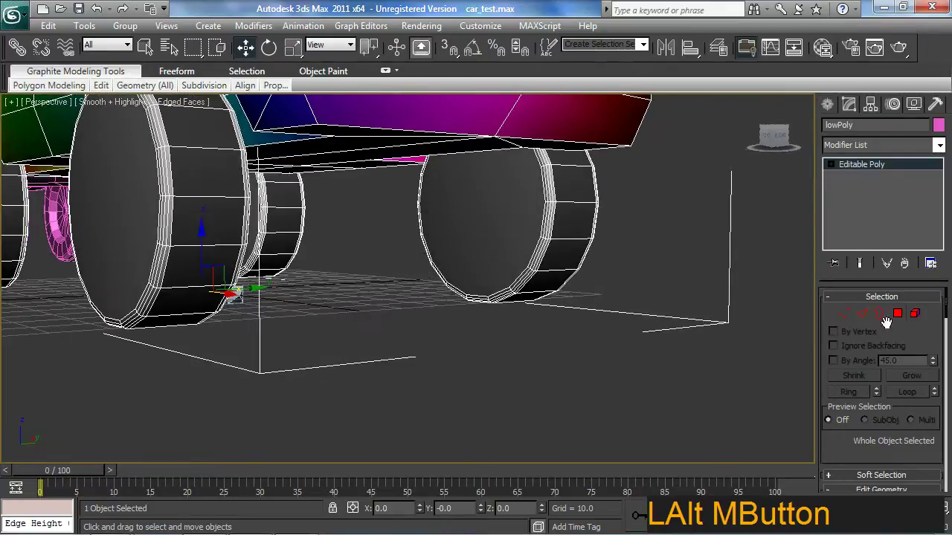
{"action": "left_click", "coordinate": [839, 319]}
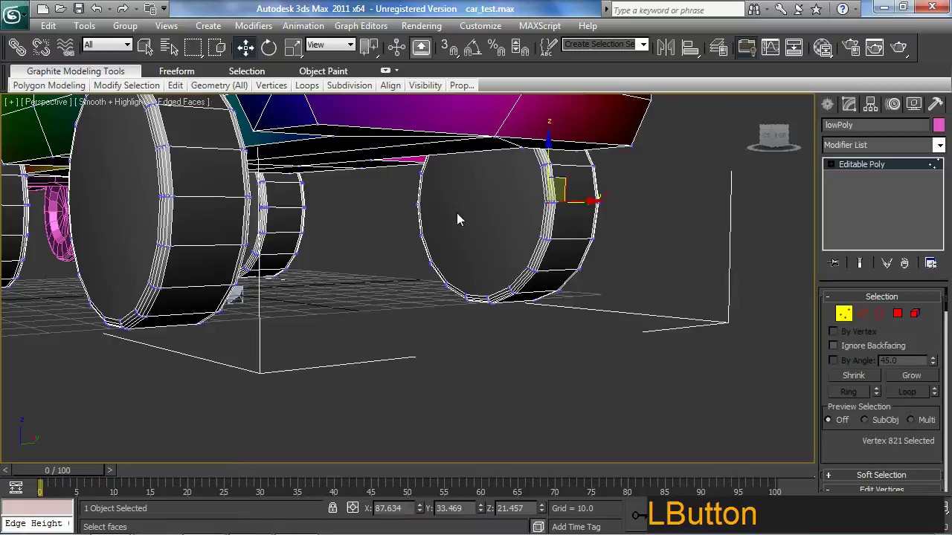
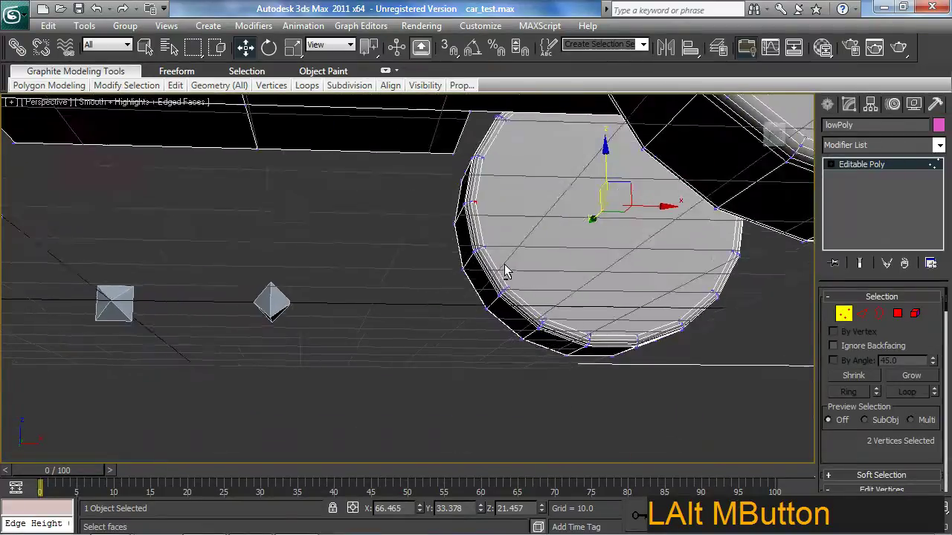
{"action": "left_click", "coordinate": [862, 453]}
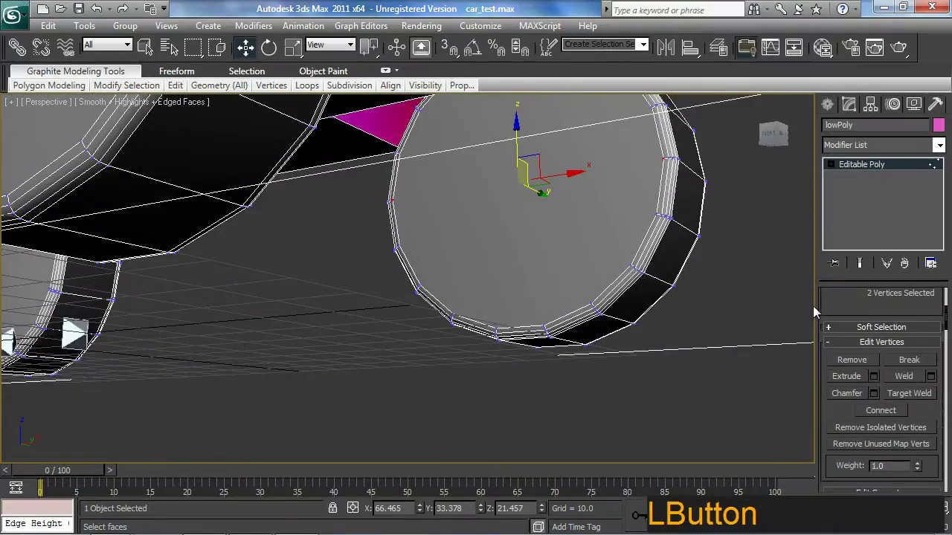
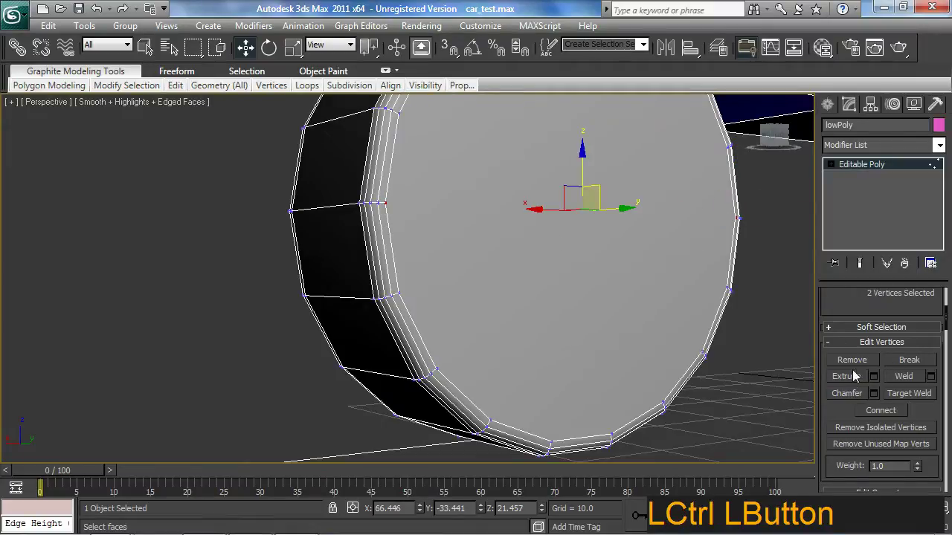
{"action": "middle_click", "coordinate": [579, 348]}
{"action": "middle_click", "coordinate": [548, 346]}
{"action": "key", "text": "w"}
{"action": "left_click", "coordinate": [859, 164]}
{"action": "middle_click", "coordinate": [554, 336]}
{"action": "middle_click", "coordinate": [487, 397]}
{"action": "left_click", "coordinate": [556, 329]}
{"action": "middle_click", "coordinate": [514, 336]}
Turn on snapping and set Grid and Snap Settings to use Midpoint instead of Grid Points
{"action": "middle_click", "coordinate": [401, 364]}
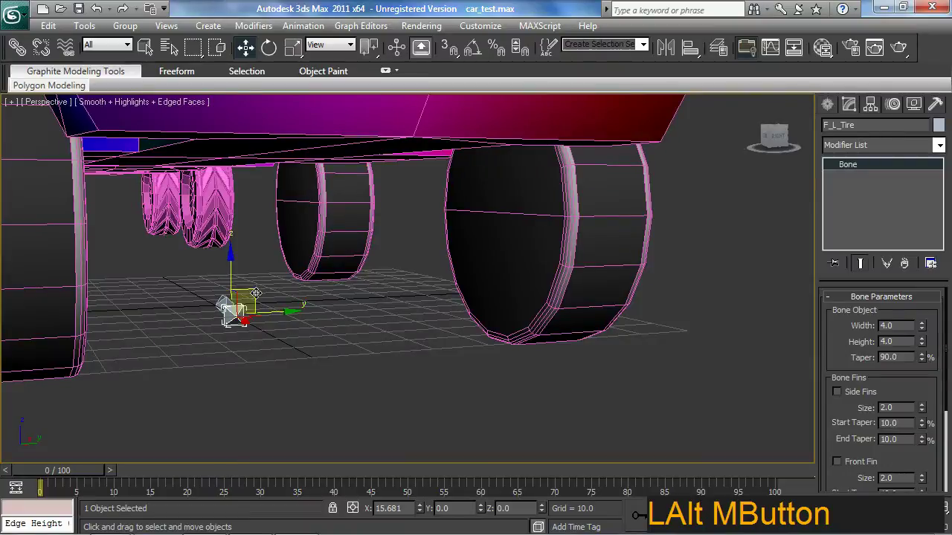
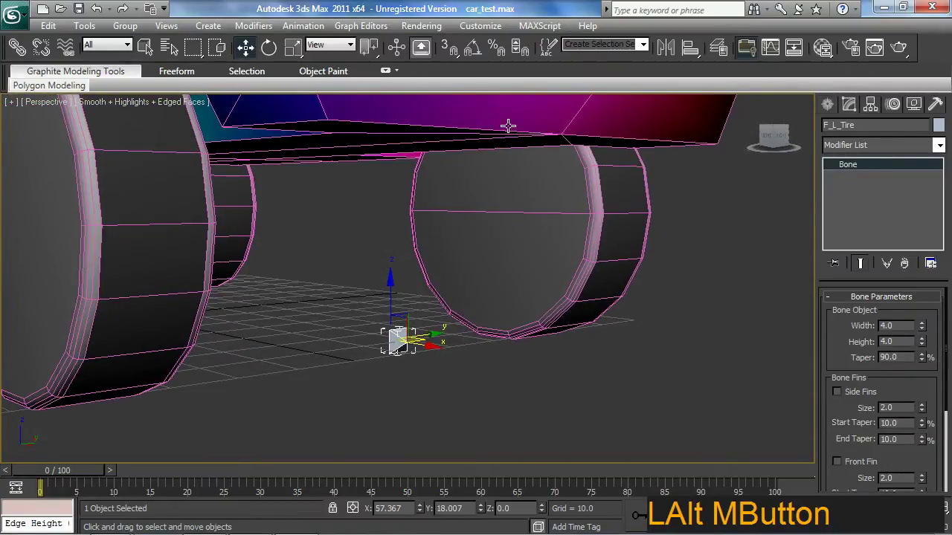
{"action": "left_click", "coordinate": [452, 59]}
{"action": "right_click", "coordinate": [453, 57]}
{"action": "left_click", "coordinate": [457, 181]}
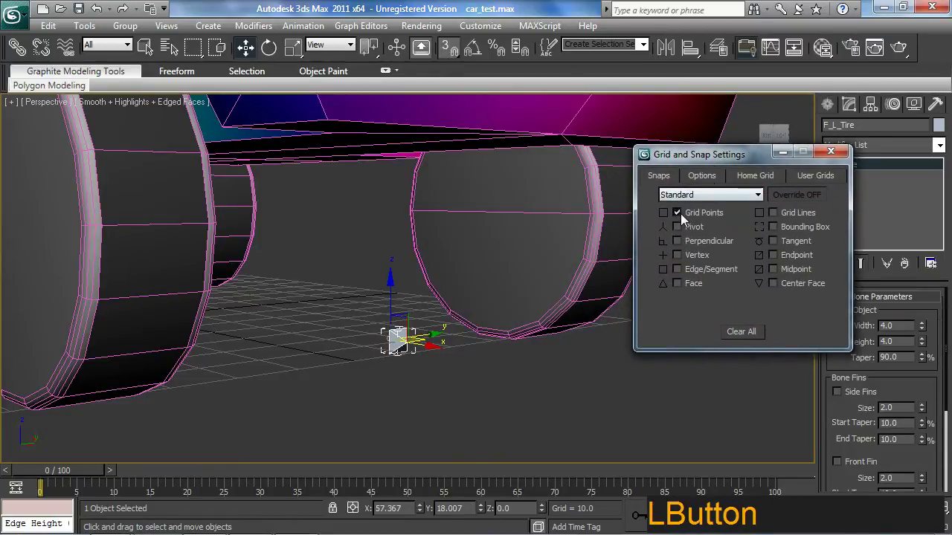
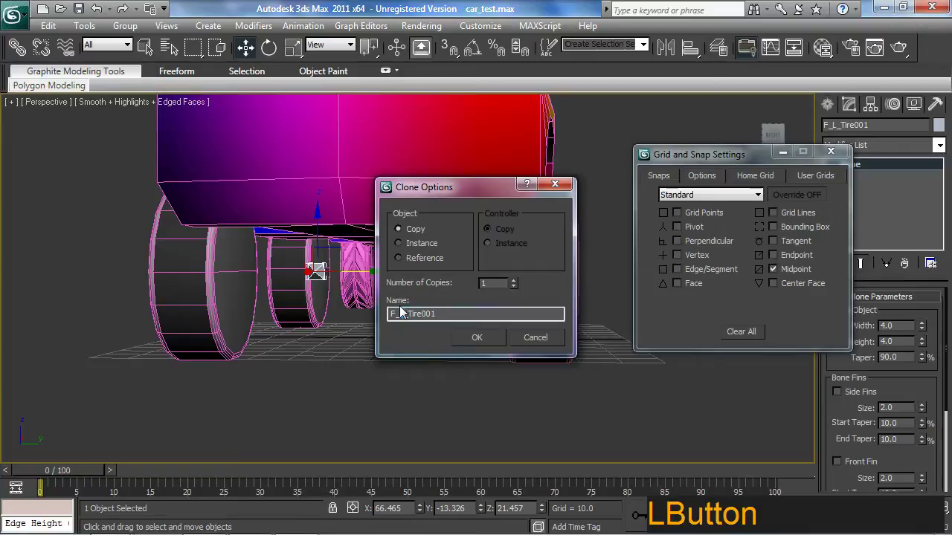
Clone and rename tire bones such as B_R_Tire and B_L_Tire, snap them to wheel centres, and close the snap settings
{"action": "key", "text": "shift+r"}
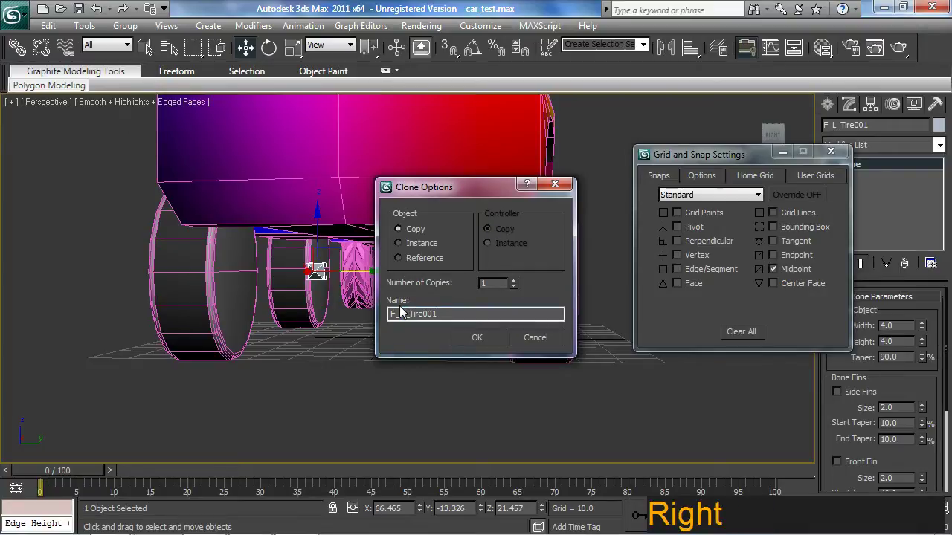
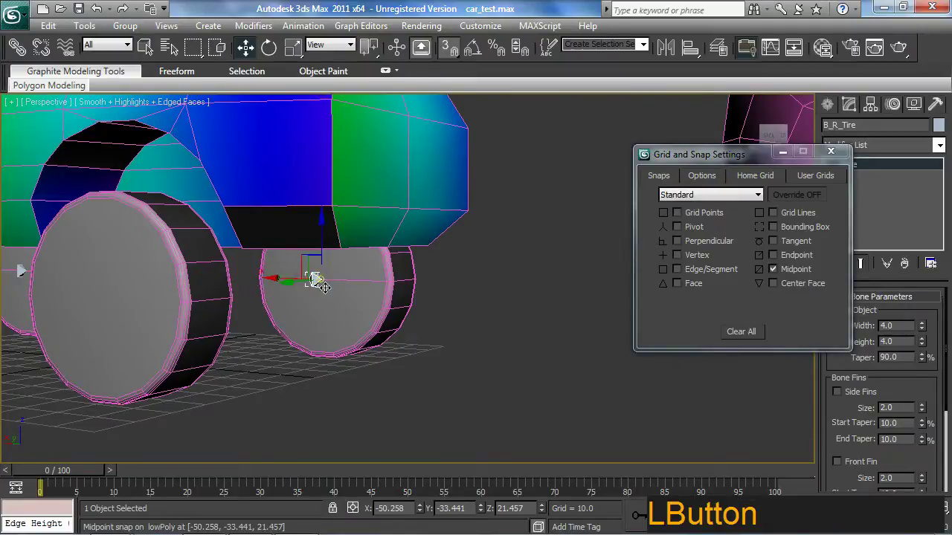
{"action": "middle_click", "coordinate": [422, 337]}
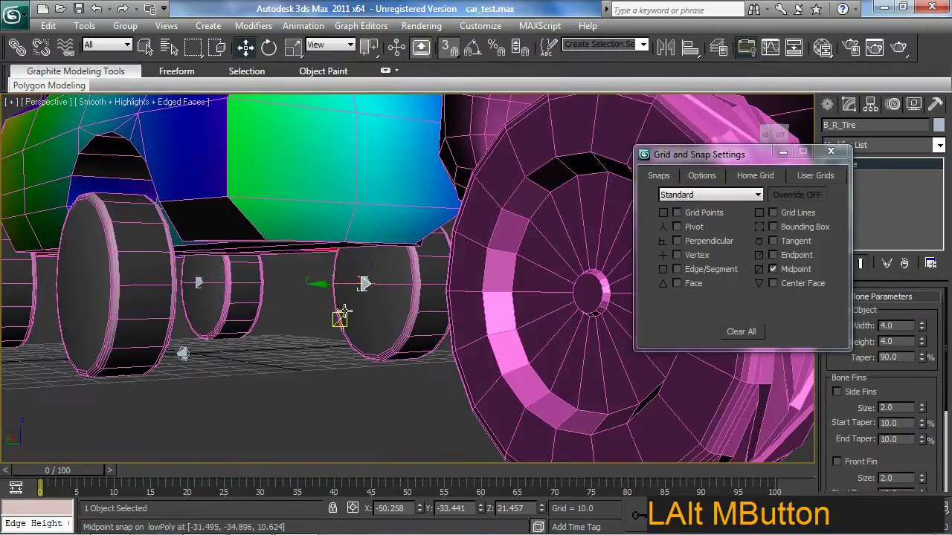
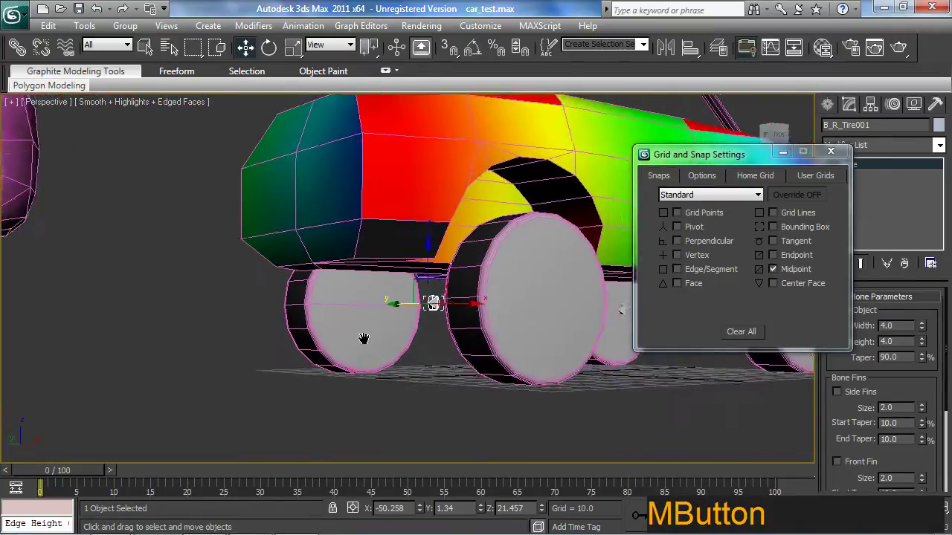
{"action": "middle_click", "coordinate": [455, 363]}
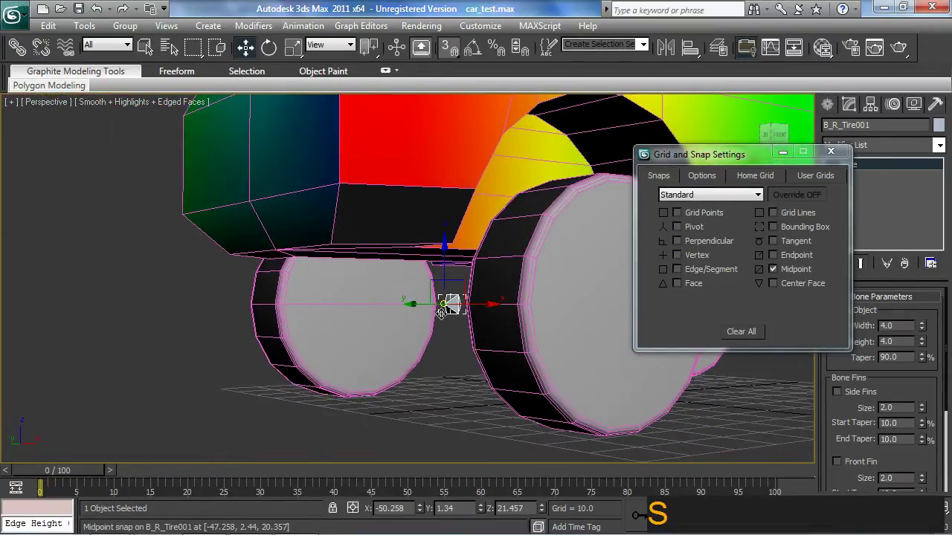
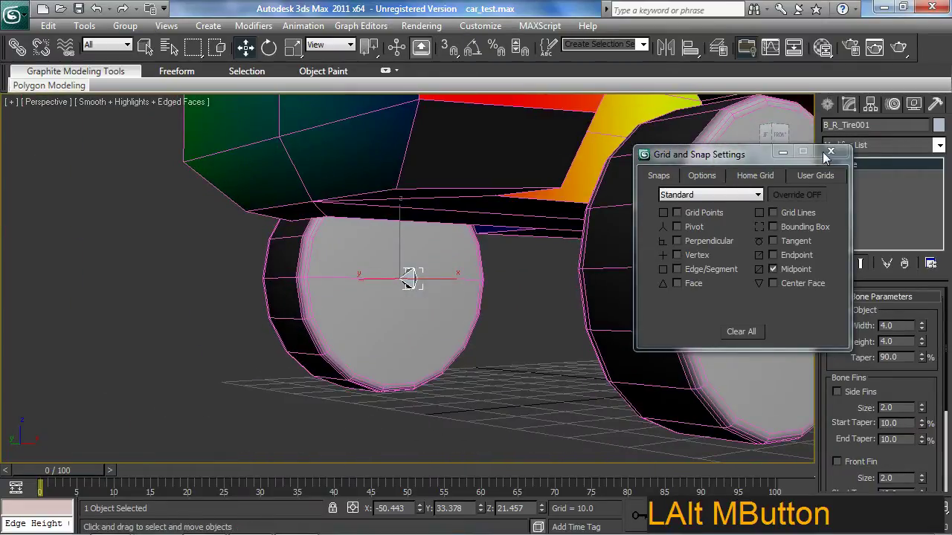
{"action": "left_click", "coordinate": [718, 158]}
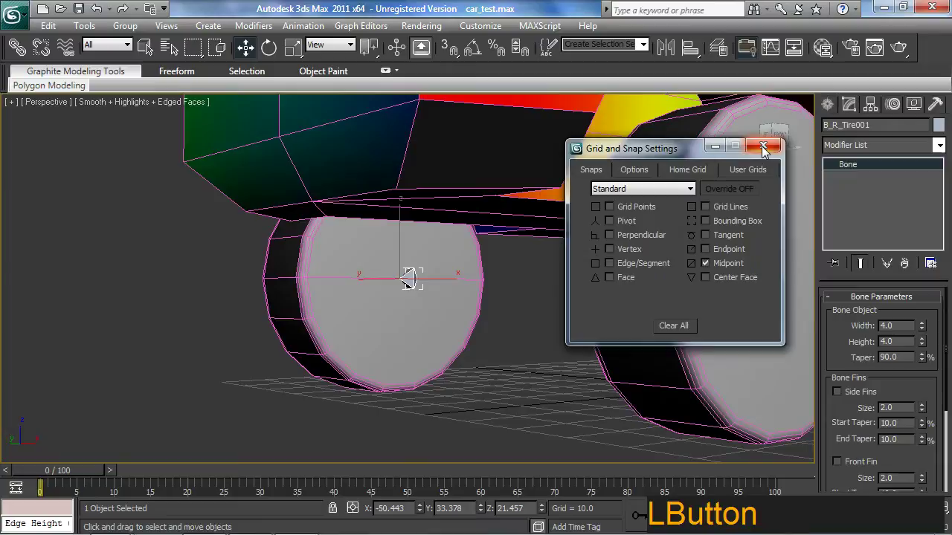
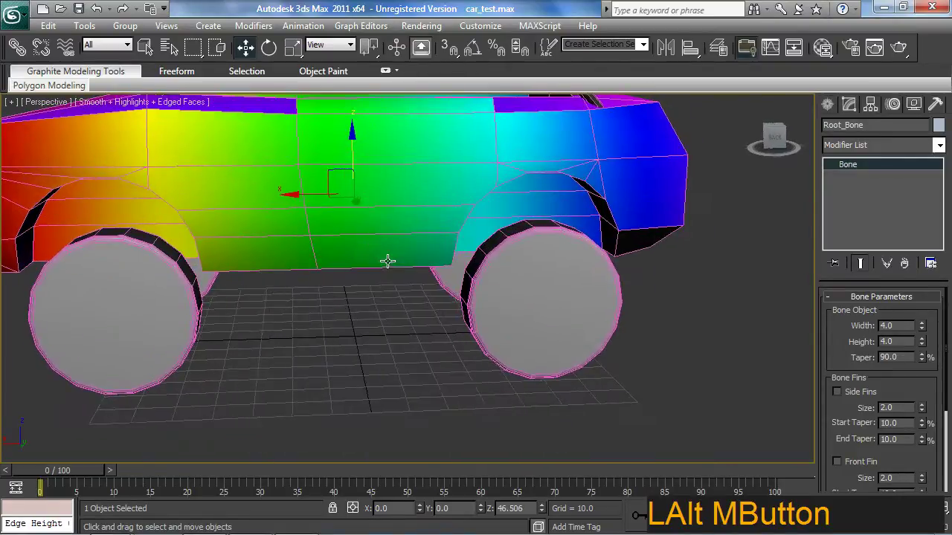
Hide the car geometry by category and select the four tire bones
{"action": "middle_click", "coordinate": [480, 380]}
{"action": "middle_click", "coordinate": [478, 347]}
{"action": "middle_click", "coordinate": [450, 342]}
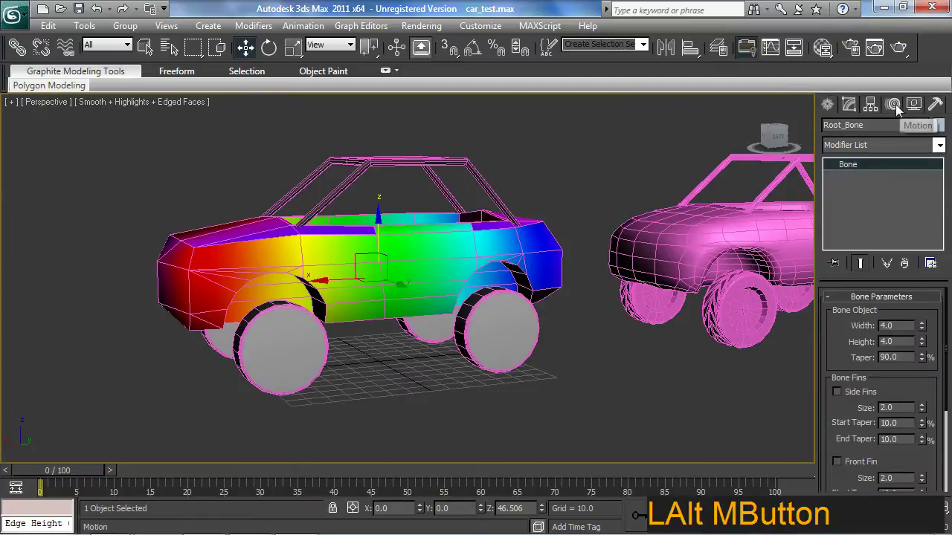
{"action": "left_click", "coordinate": [911, 106]}
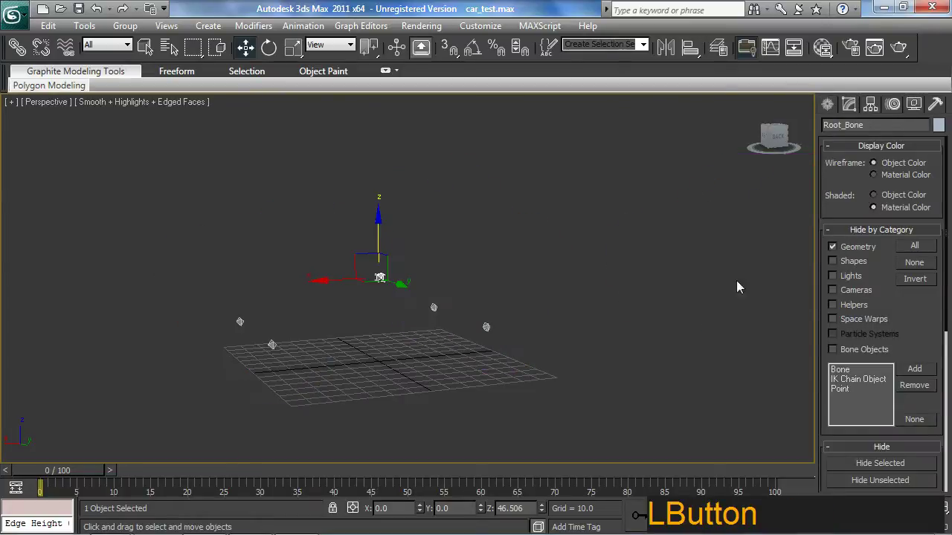
{"action": "middle_click", "coordinate": [479, 343]}
{"action": "left_click", "coordinate": [513, 333]}
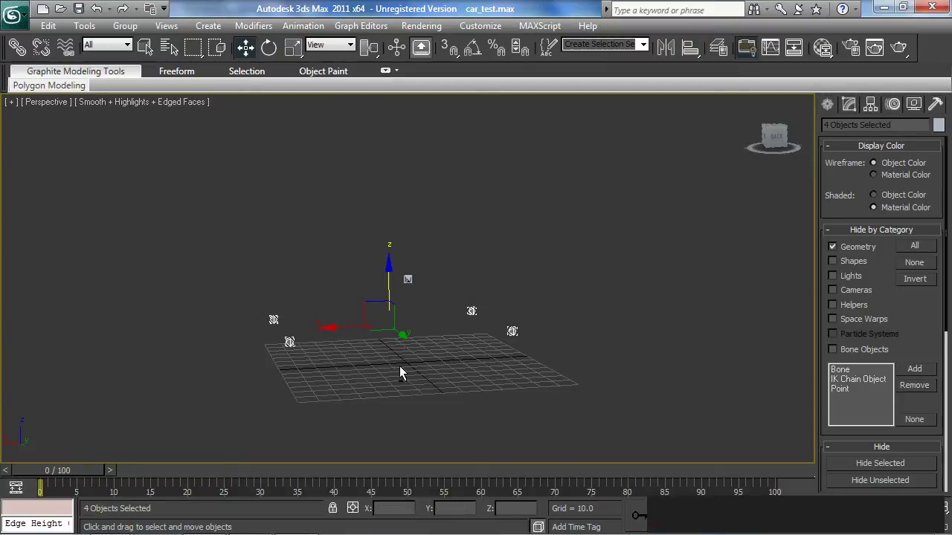
{"action": "middle_click", "coordinate": [481, 370]}
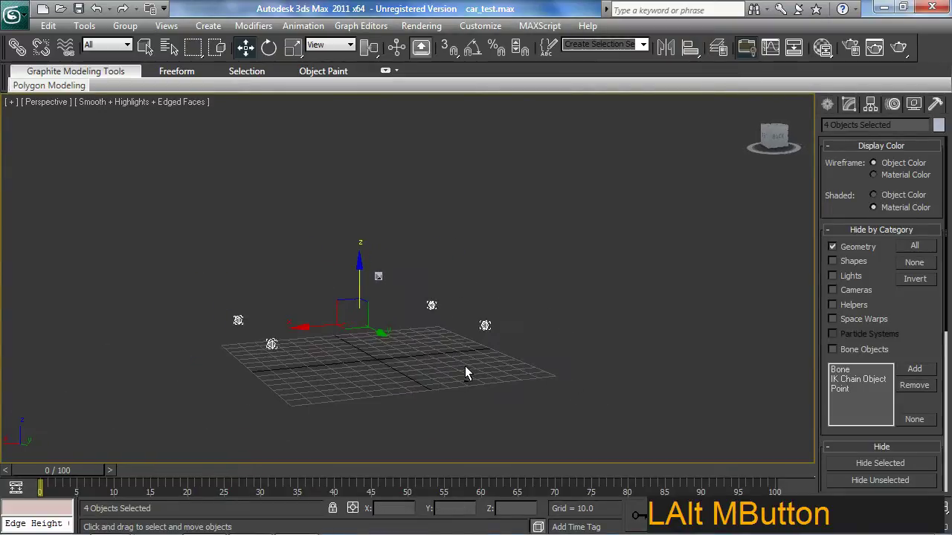
{"action": "middle_click", "coordinate": [399, 389]}
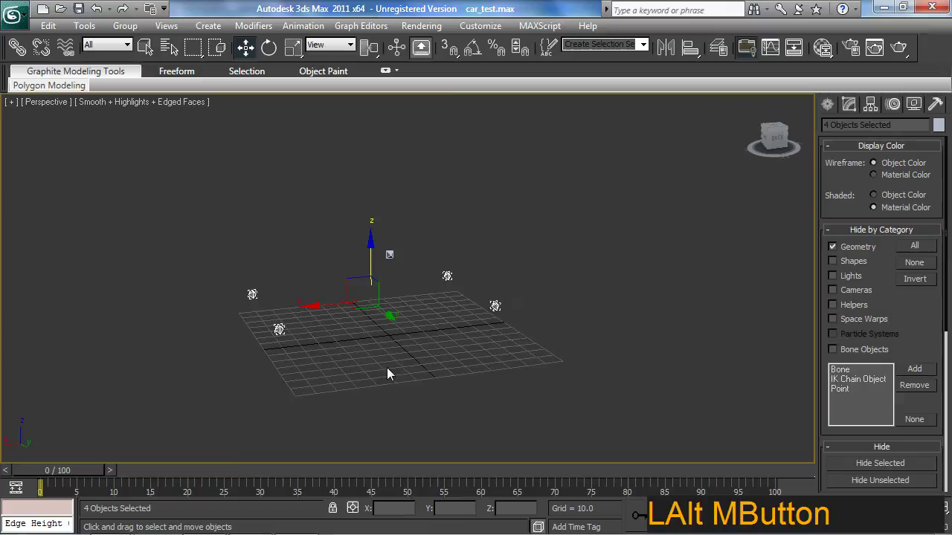
Link the four tire bones to Root_Bone as children, then show the car geometry again
{"action": "left_click", "coordinate": [22, 51]}
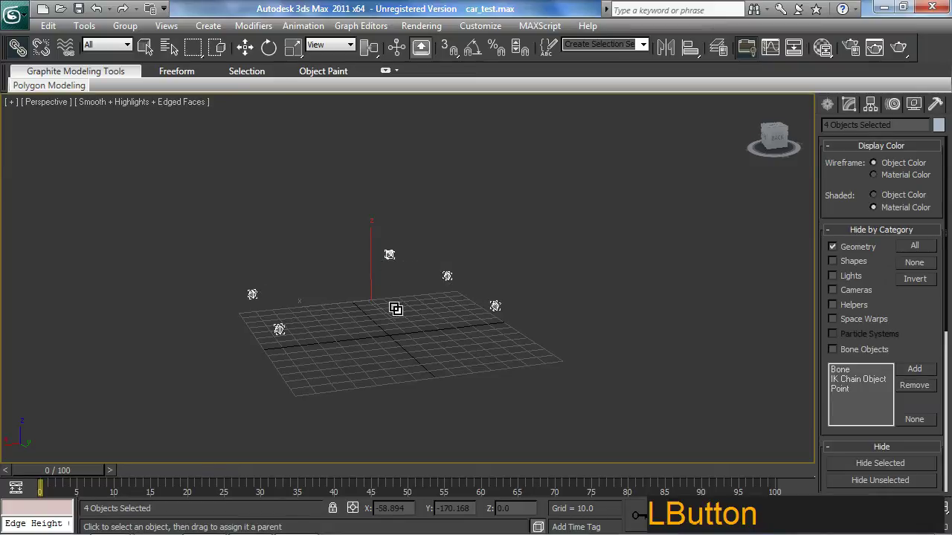
{"action": "middle_click", "coordinate": [390, 316]}
{"action": "key", "text": "w"}
{"action": "left_click", "coordinate": [487, 179]}
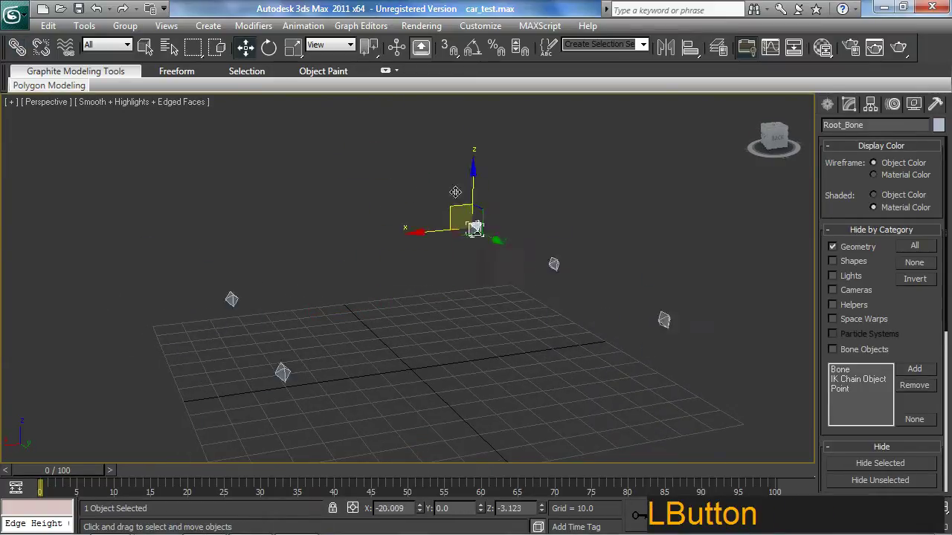
{"action": "key", "text": "ctrl+z"}
{"action": "middle_click", "coordinate": [452, 277]}
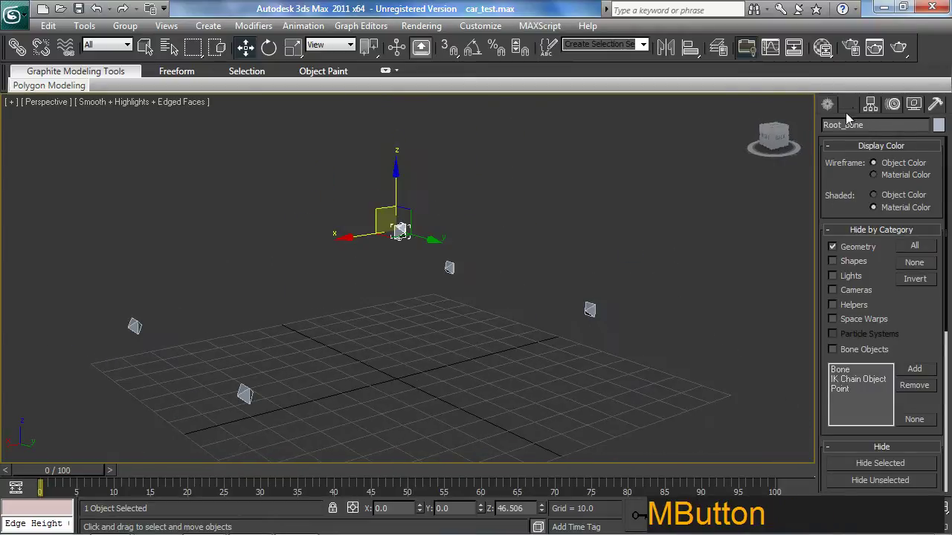
{"action": "left_click", "coordinate": [838, 107]}
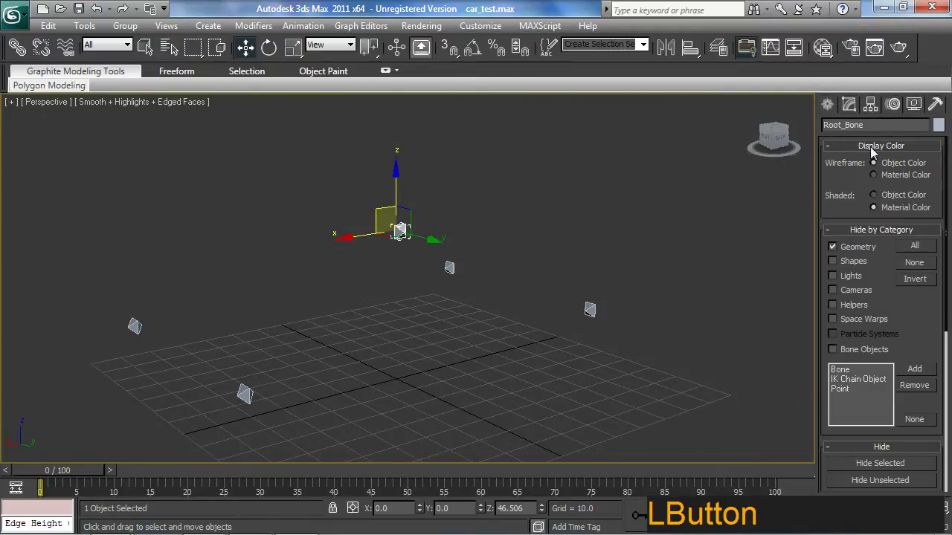
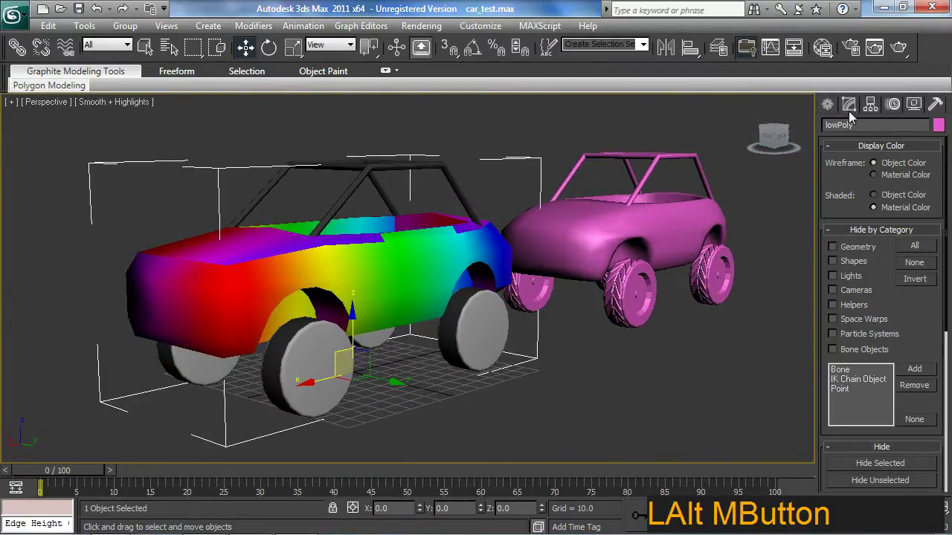
Add a Skin modifier to the lowPoly car with Root_Bone, F_R_Tire, B_R_Tire, B_L_Tire and F_L_Tire as bones
{"action": "left_click", "coordinate": [845, 109]}
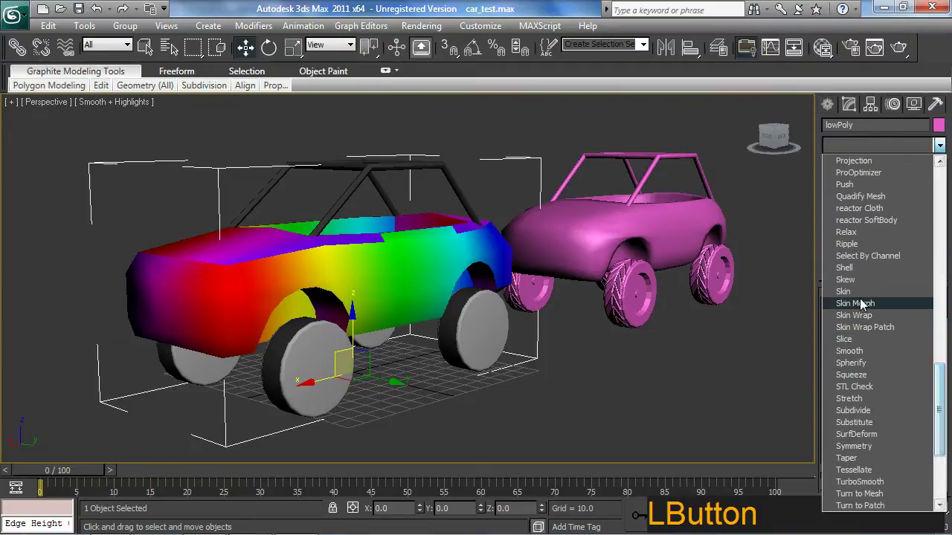
{"action": "left_click", "coordinate": [915, 258]}
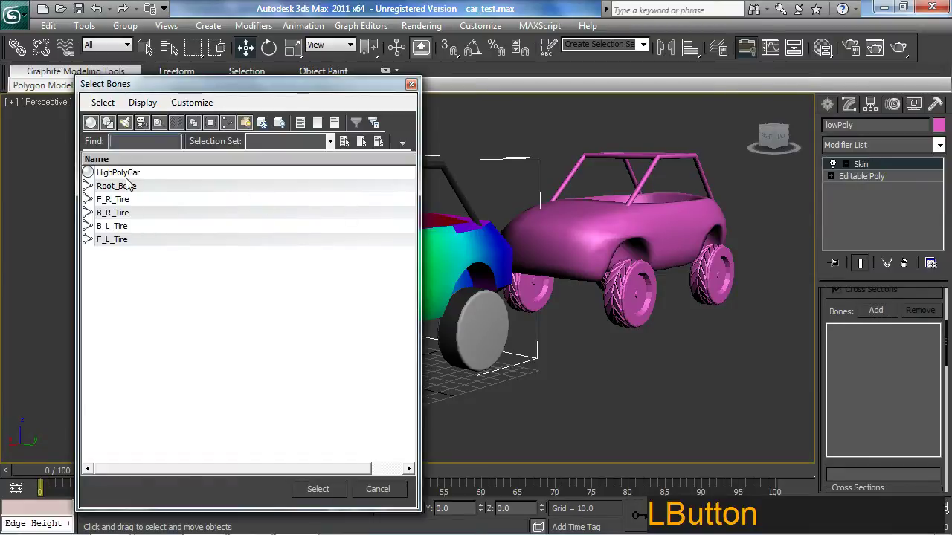
{"action": "left_click", "coordinate": [117, 243]}
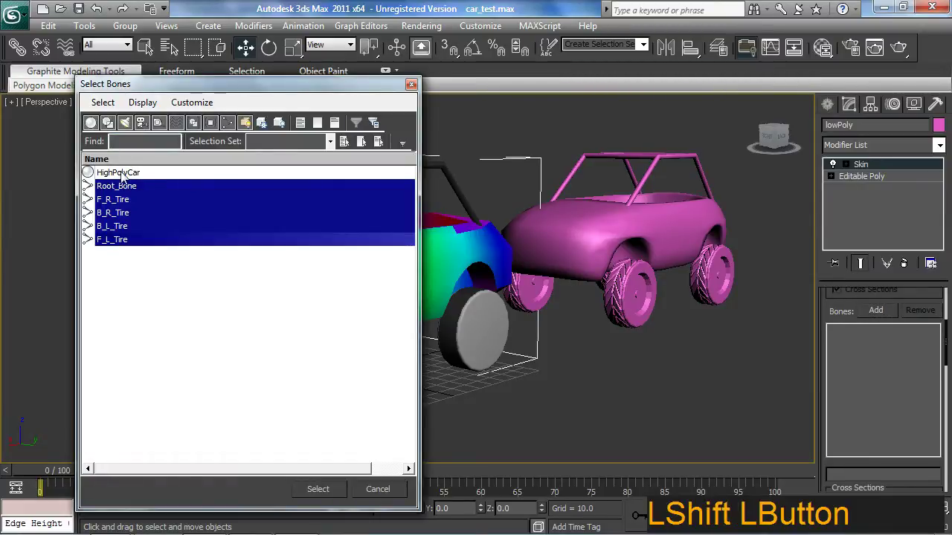
{"action": "key", "text": "ctrl+2"}
{"action": "key", "text": "@"}
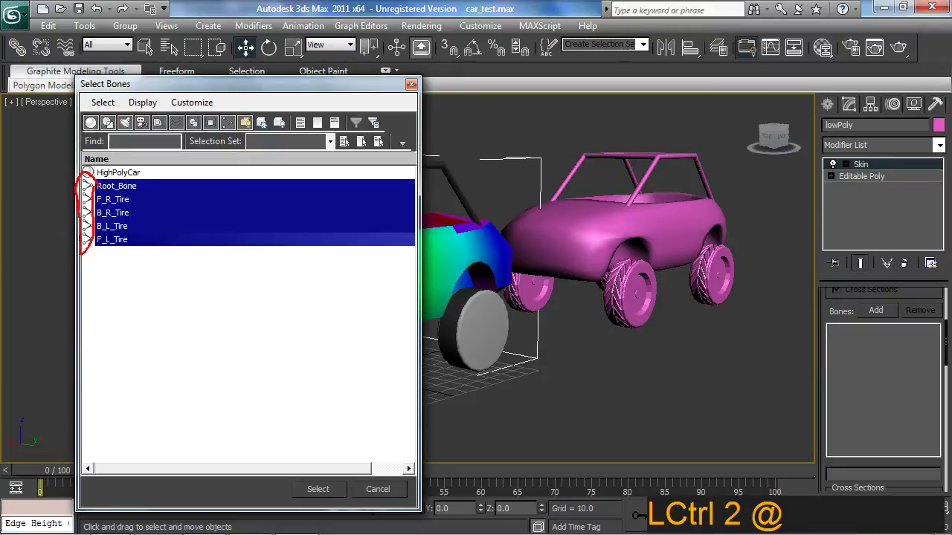
{"action": "key", "text": "Escape"}
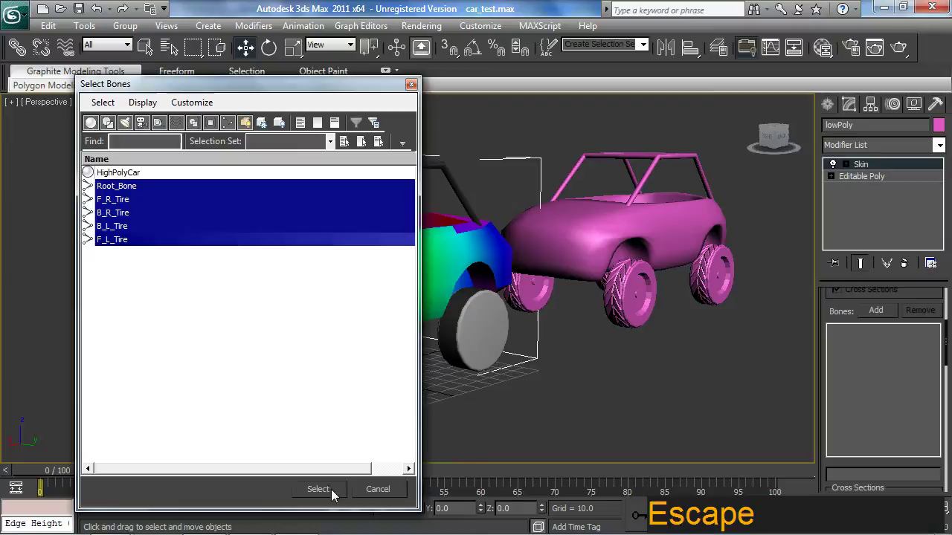
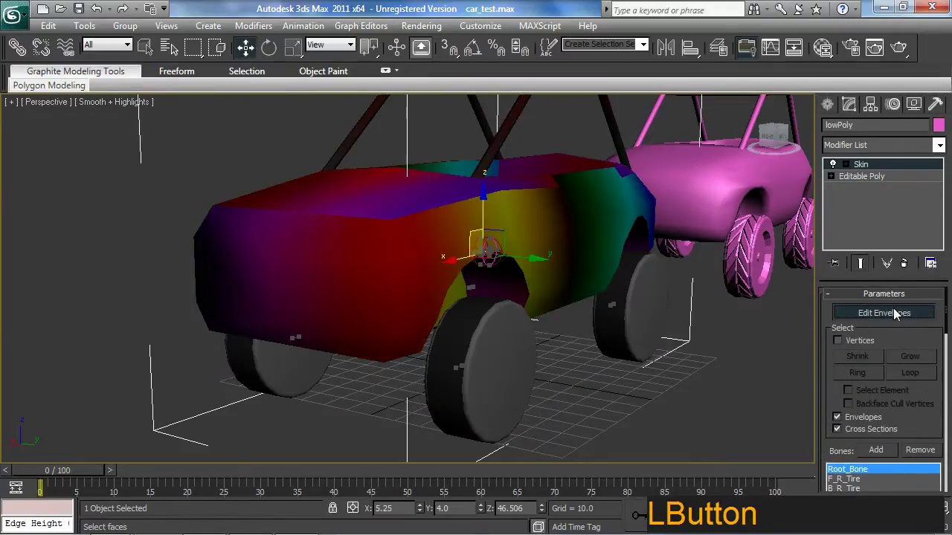
Enter Edit Envelopes on the Skin modifier with Select Vertices enabled
{"action": "middle_click", "coordinate": [607, 341]}
{"action": "middle_click", "coordinate": [471, 306]}
{"action": "middle_click", "coordinate": [529, 347]}
{"action": "middle_click", "coordinate": [610, 319]}
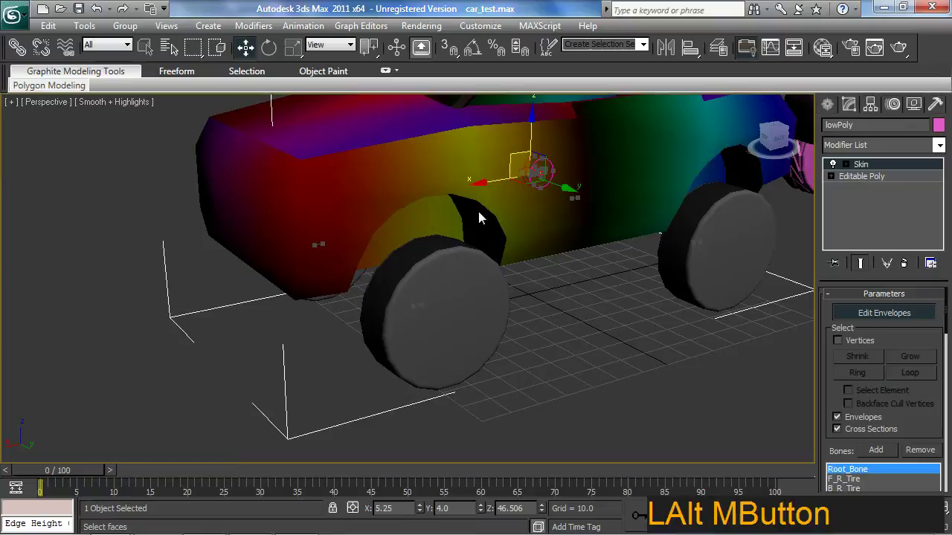
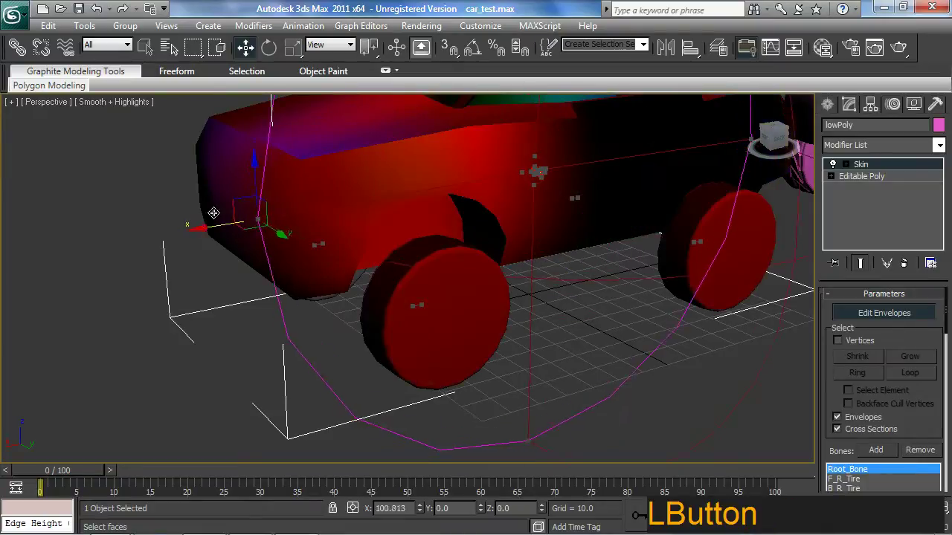
{"action": "key", "text": "ctrl+z"}
{"action": "middle_click", "coordinate": [498, 315]}
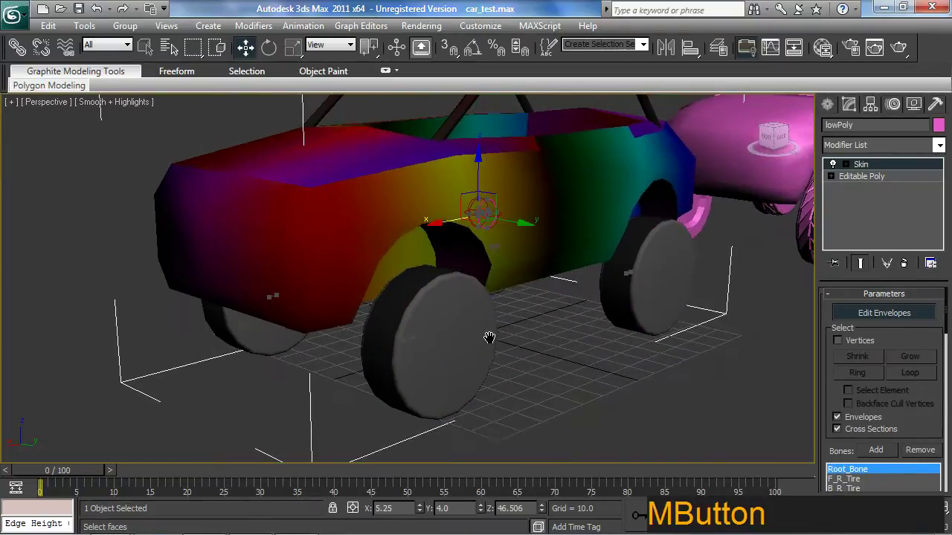
{"action": "left_click", "coordinate": [838, 391]}
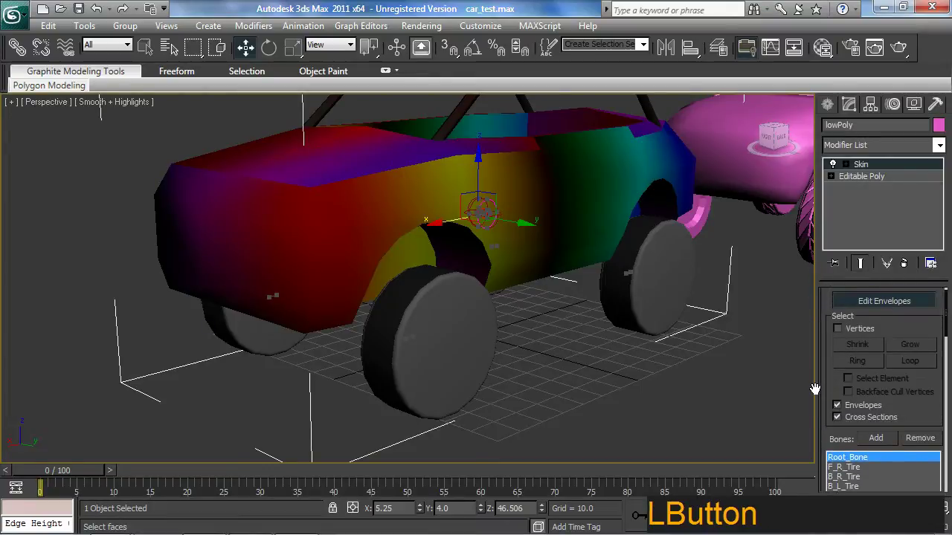
{"action": "left_click", "coordinate": [845, 343]}
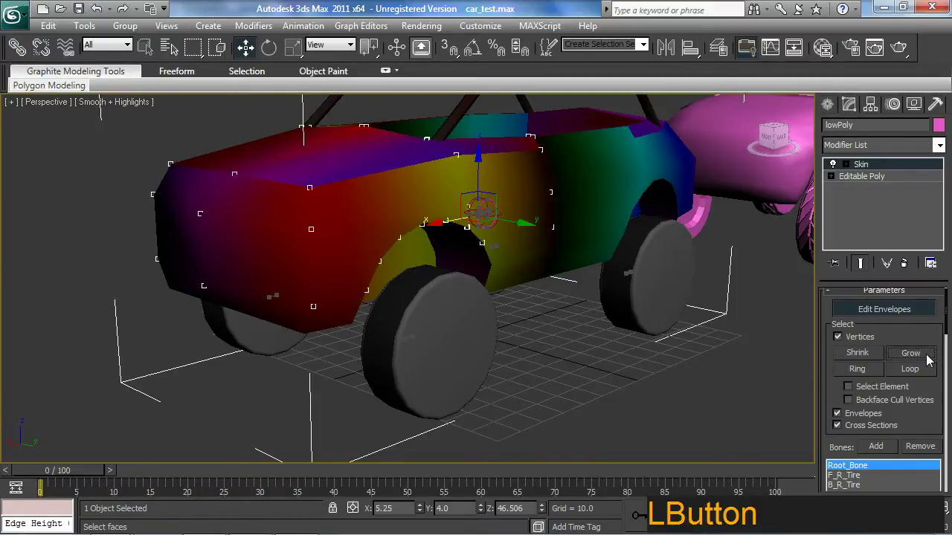
Select and grow to every vertex of the body and roll cage, reaching Envelope Properties
{"action": "middle_click", "coordinate": [589, 217]}
{"action": "middle_click", "coordinate": [540, 342]}
{"action": "left_click", "coordinate": [594, 175]}
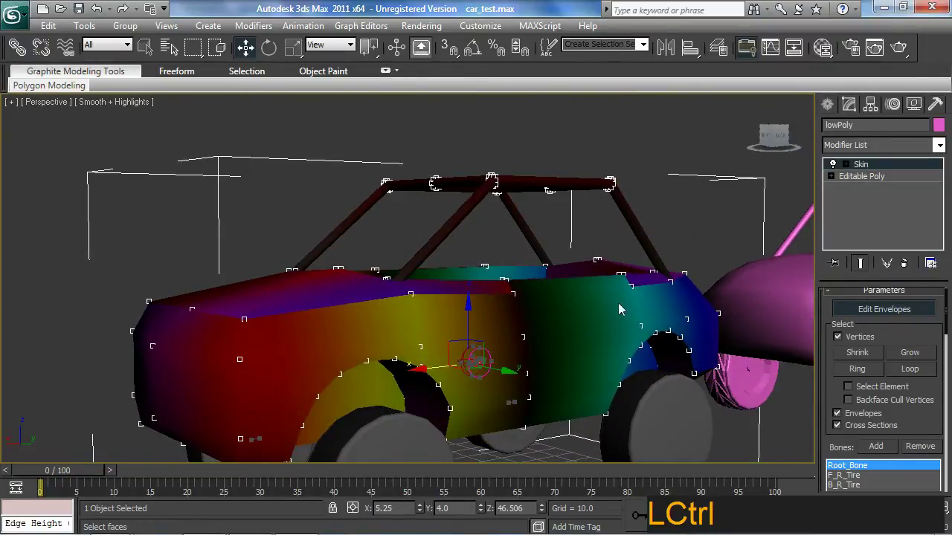
{"action": "left_click", "coordinate": [910, 358]}
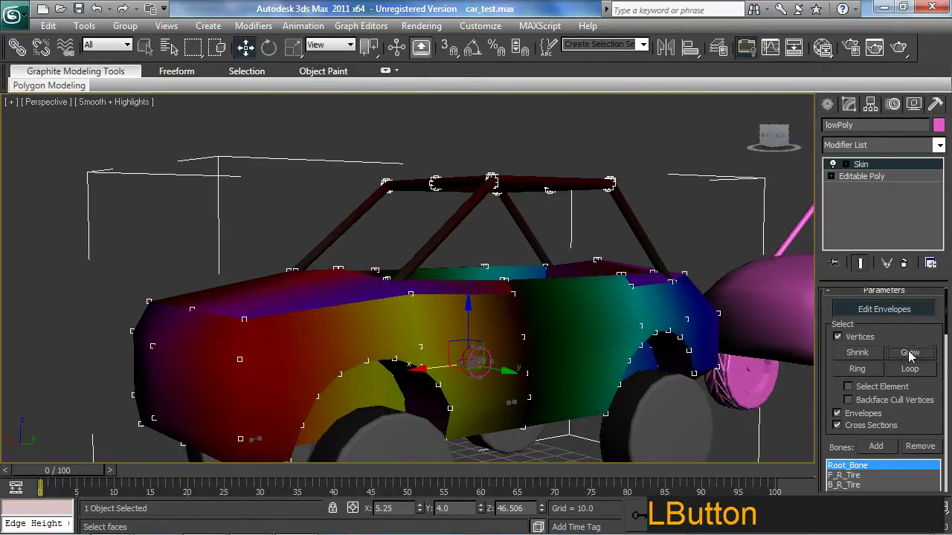
{"action": "middle_click", "coordinate": [535, 319]}
{"action": "middle_click", "coordinate": [530, 260]}
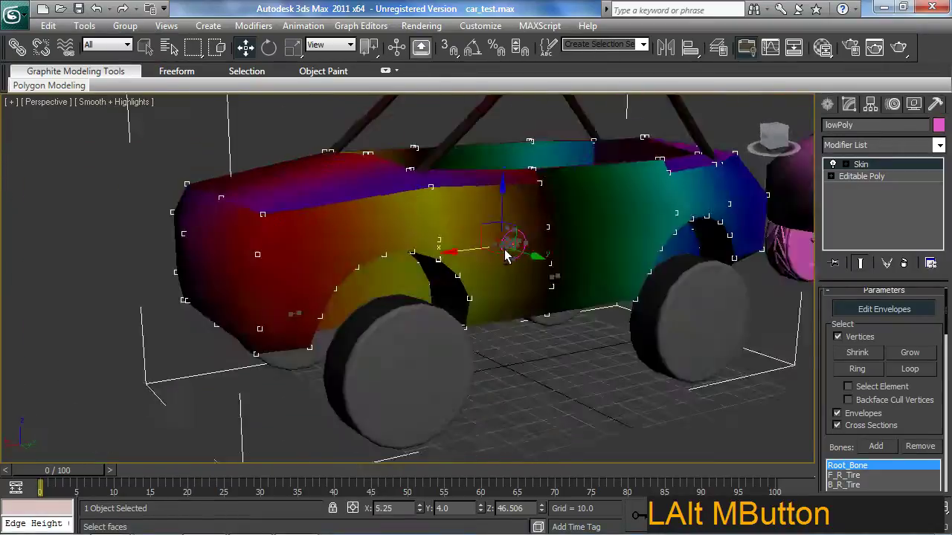
{"action": "middle_click", "coordinate": [534, 303]}
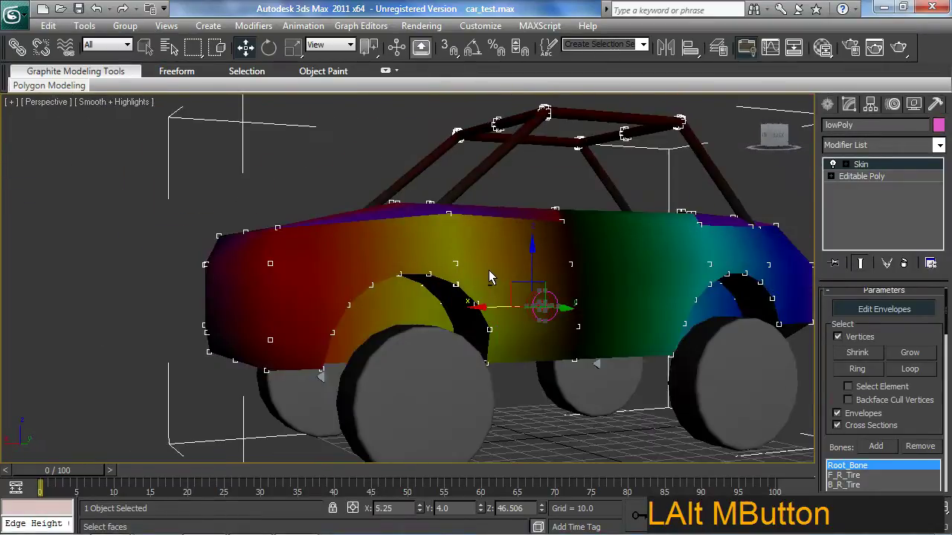
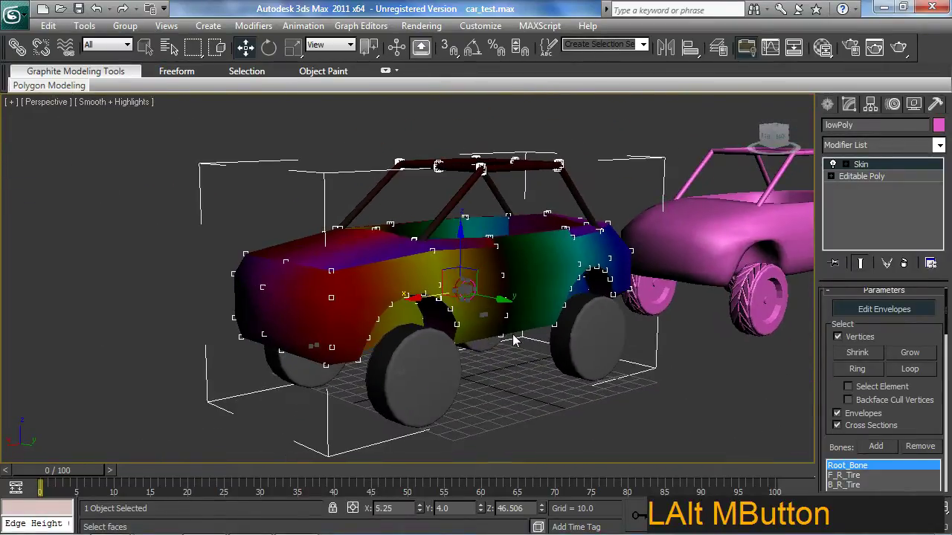
{"action": "left_click", "coordinate": [936, 414]}
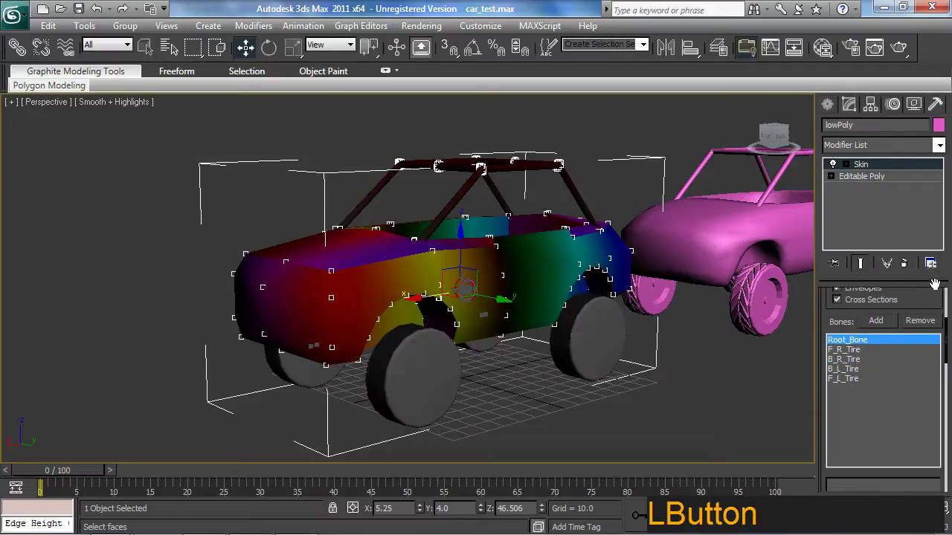
Show the Skin Weight Table filtered to the selected lowPoly vertices
{"action": "left_click", "coordinate": [875, 253]}
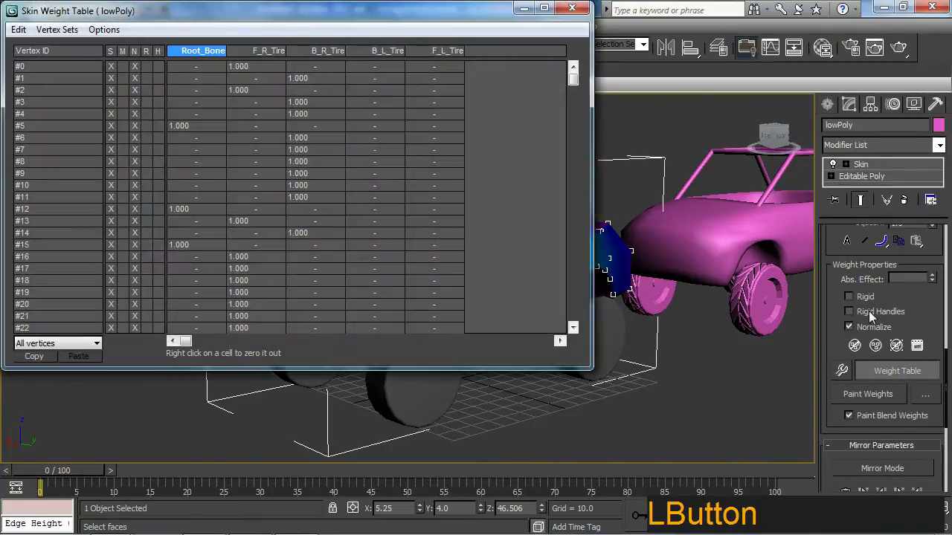
{"action": "left_click", "coordinate": [67, 345]}
{"action": "left_click", "coordinate": [76, 346]}
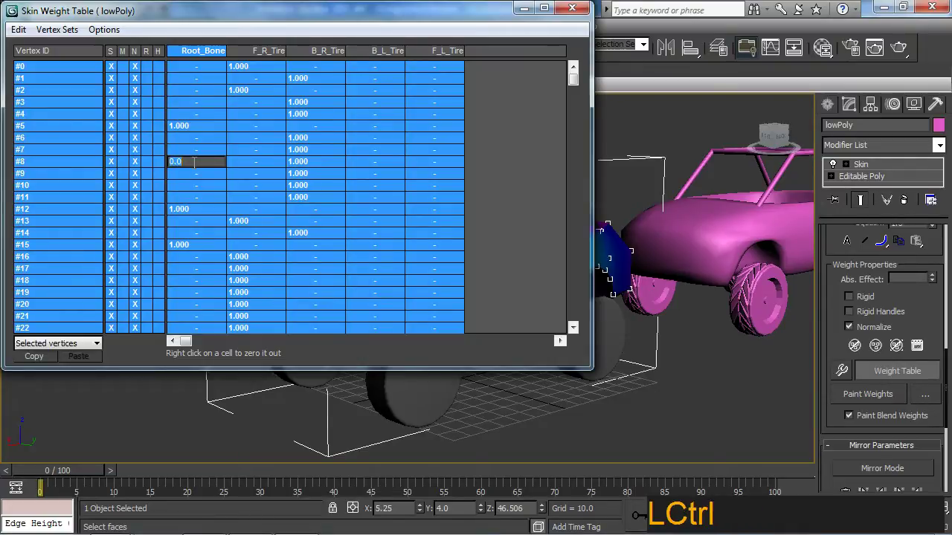
{"action": "key", "text": "ctrl+2"}
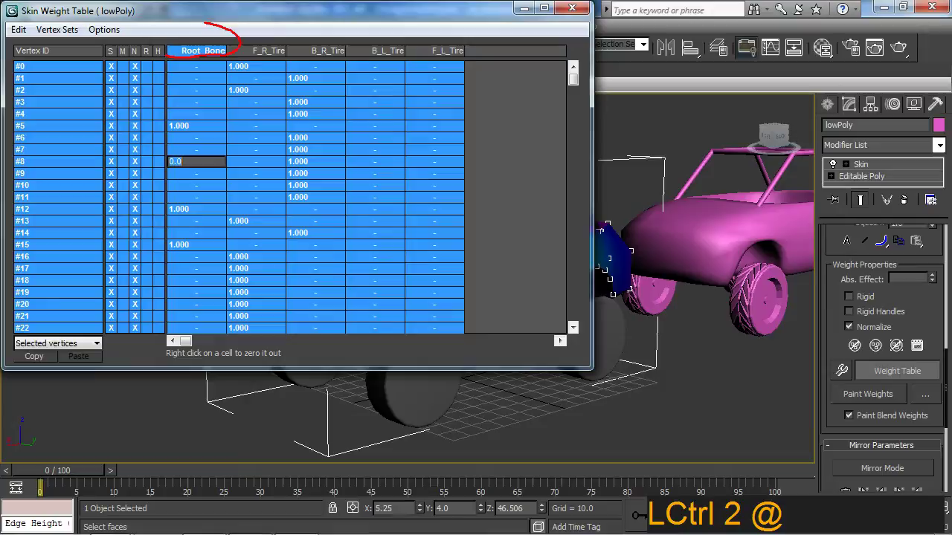
{"action": "key", "text": "Escape"}
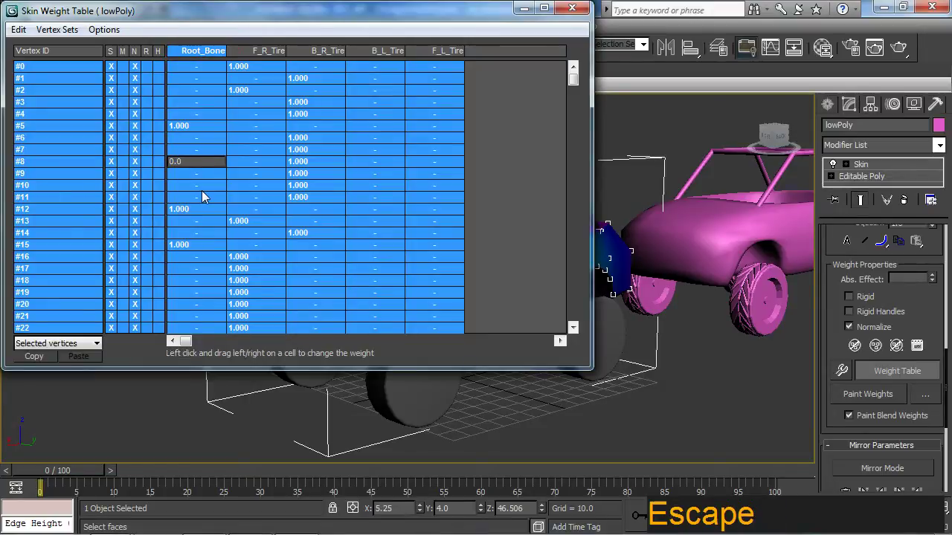
Set Root_Bone weight to 1 for all listed vertices, zeroing the tire bones
{"action": "left_click", "coordinate": [211, 141]}
{"action": "key", "text": "1"}
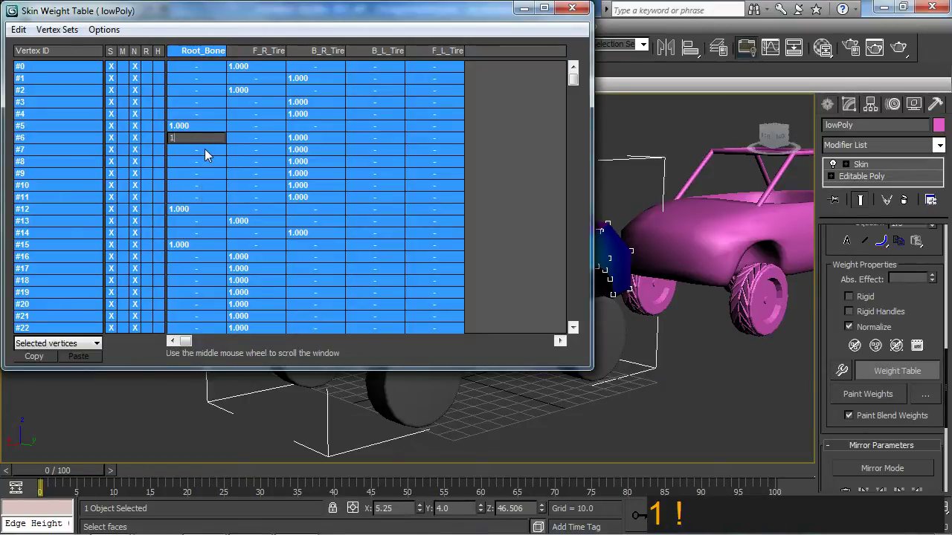
{"action": "key", "text": "Return"}
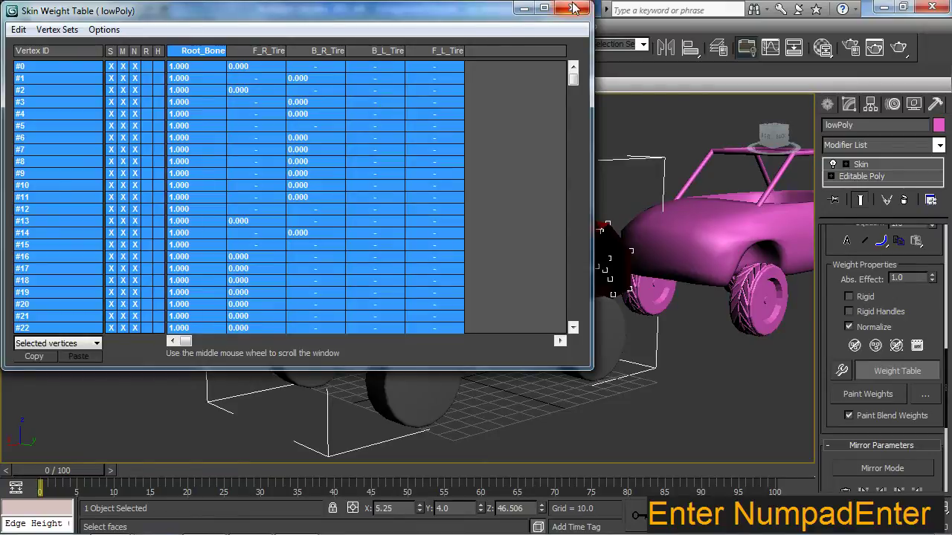
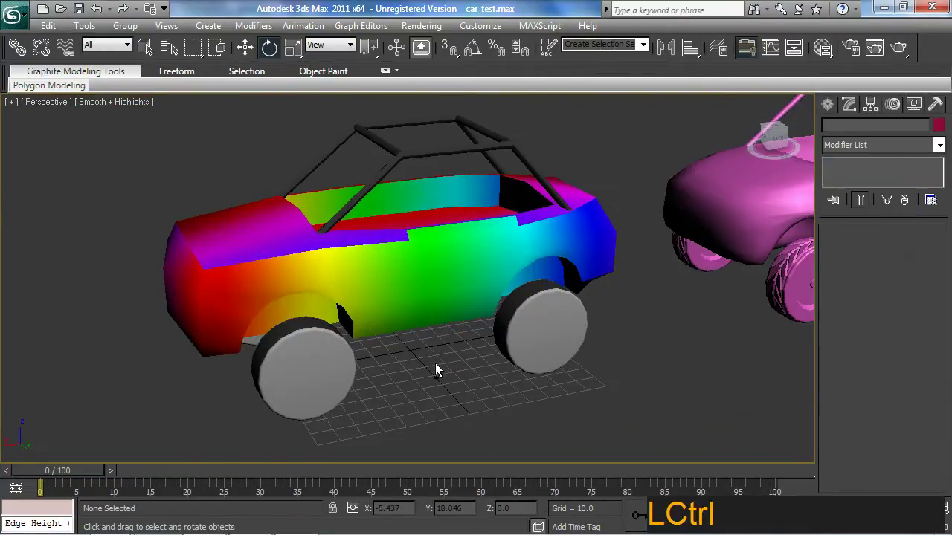
Save the scene and adjust the view around the rainbow car before exporting
{"action": "key", "text": "ctrl+s"}
{"action": "middle_click", "coordinate": [405, 388]}
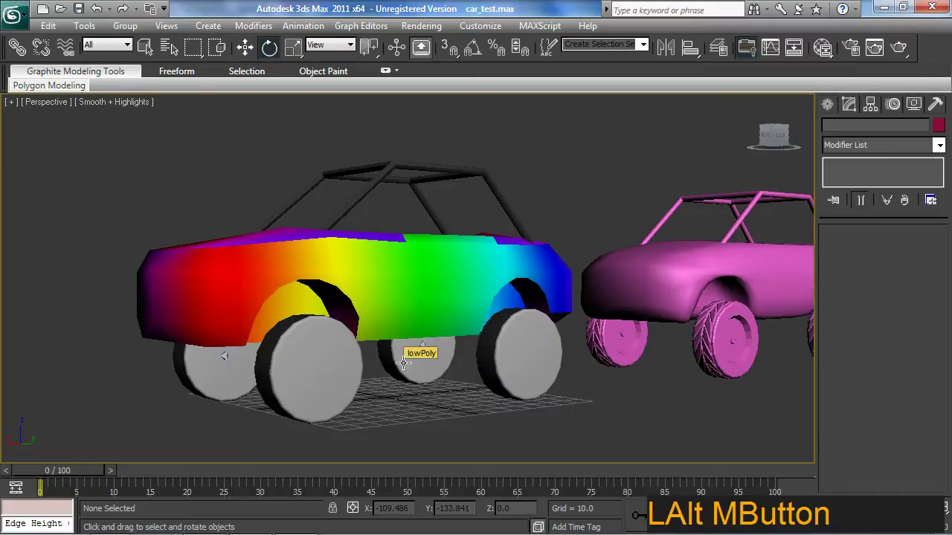
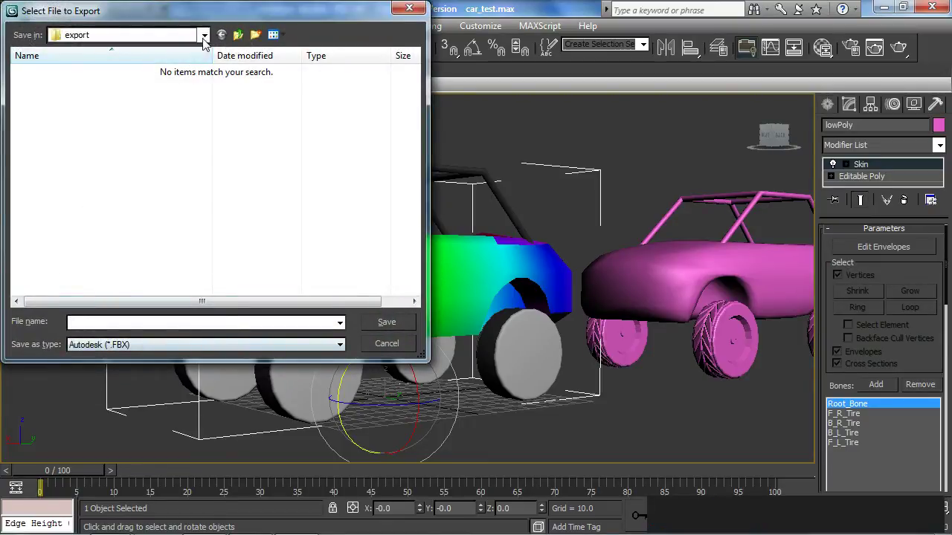
Name the FBX export rainbowCar on the Desktop and save to reach the export options
{"action": "left_click", "coordinate": [207, 41]}
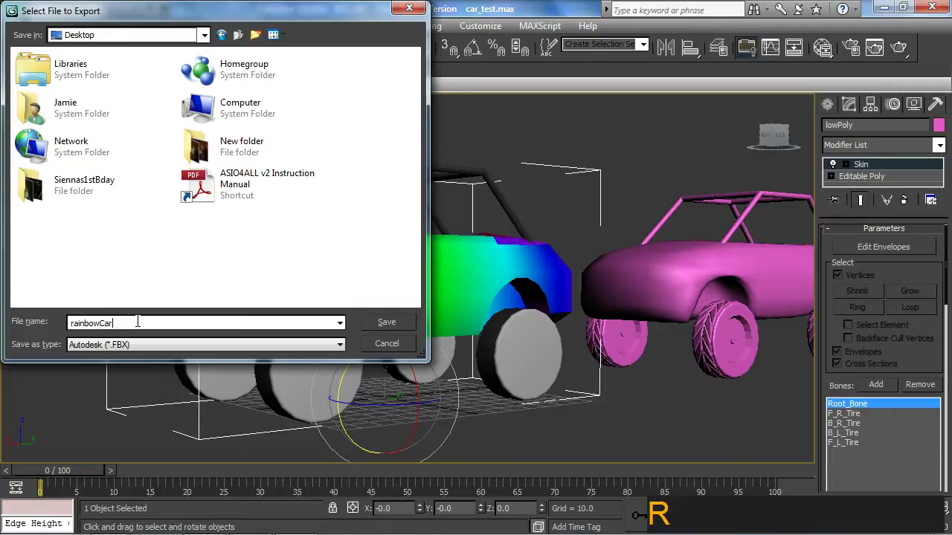
{"action": "left_click", "coordinate": [387, 329]}
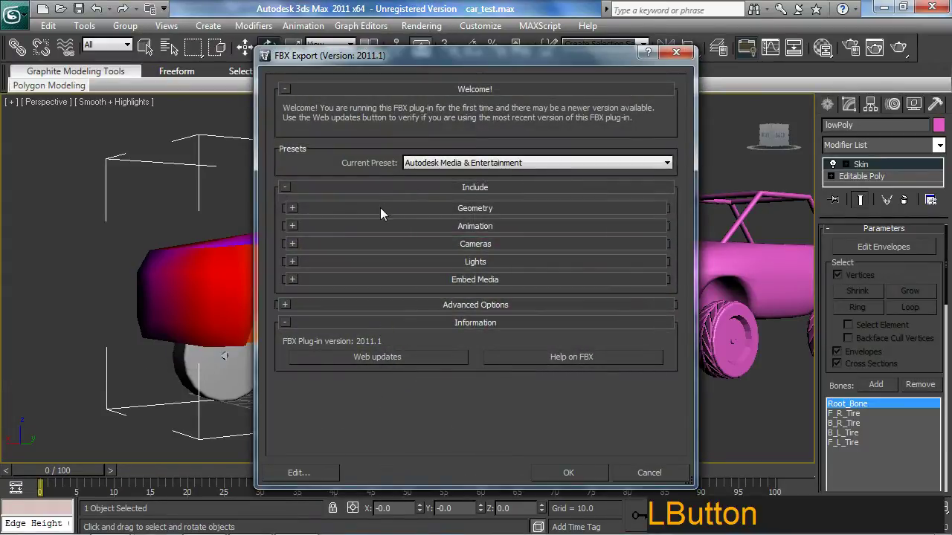
Enable Embed Media under Geometry and run the rainbowCar FBX export
{"action": "left_click", "coordinate": [296, 218]}
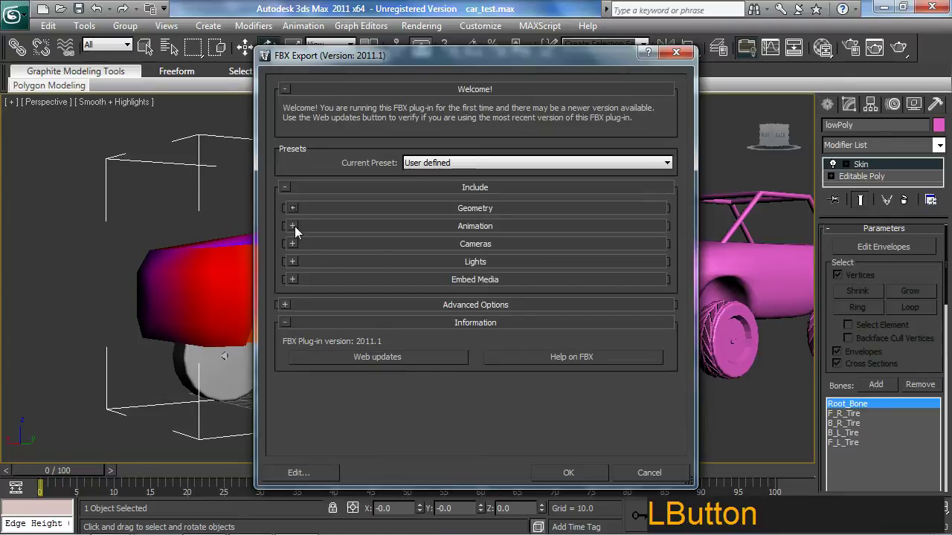
{"action": "left_click", "coordinate": [295, 214]}
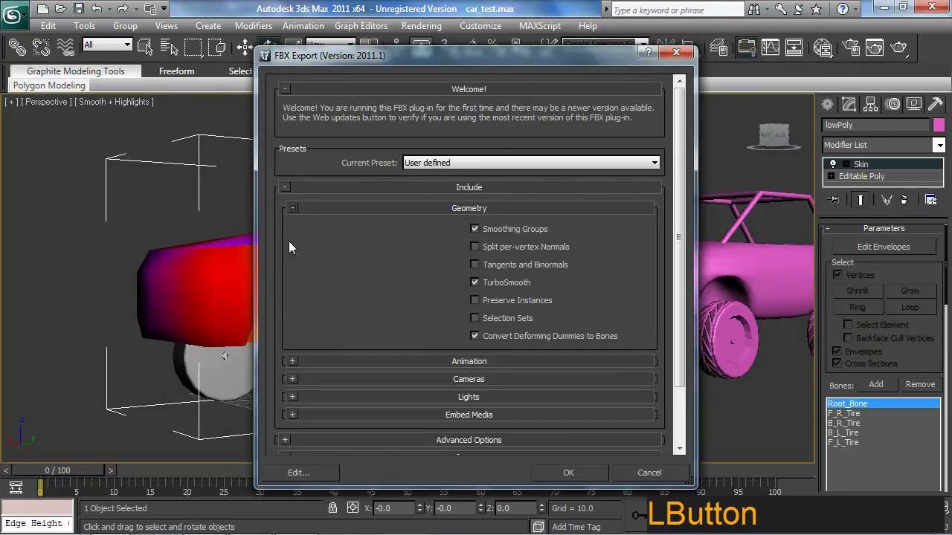
{"action": "left_click", "coordinate": [298, 419]}
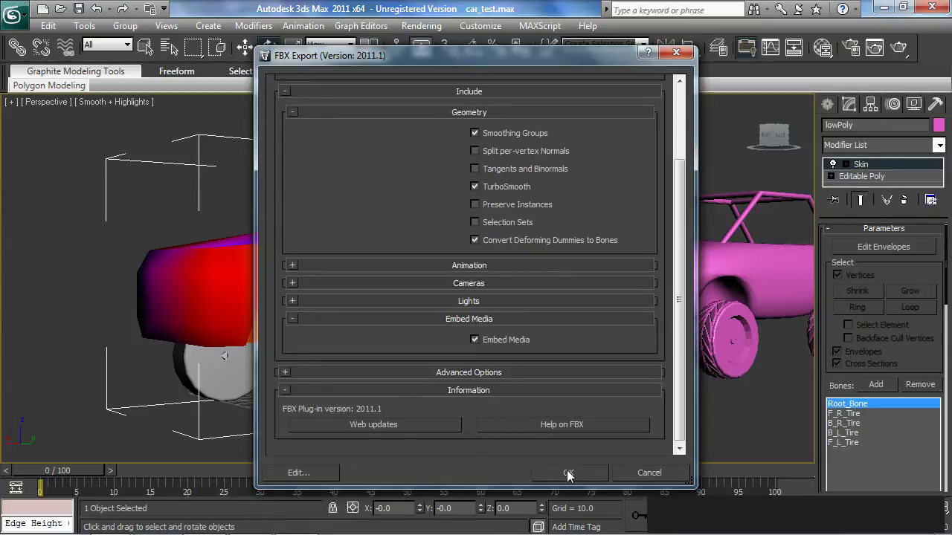
{"action": "left_click", "coordinate": [568, 476]}
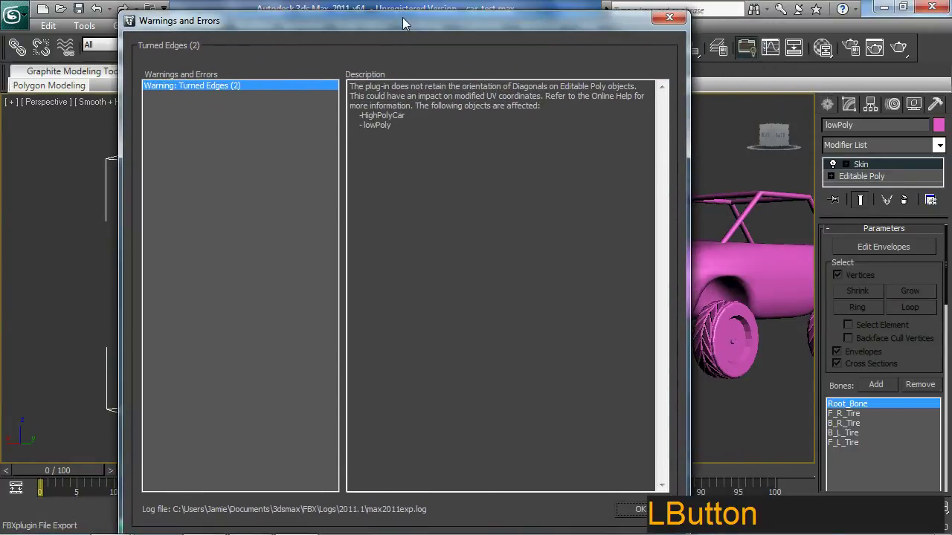
Review and dismiss the Turned Edges warnings report after the export
{"action": "left_click", "coordinate": [406, 26]}
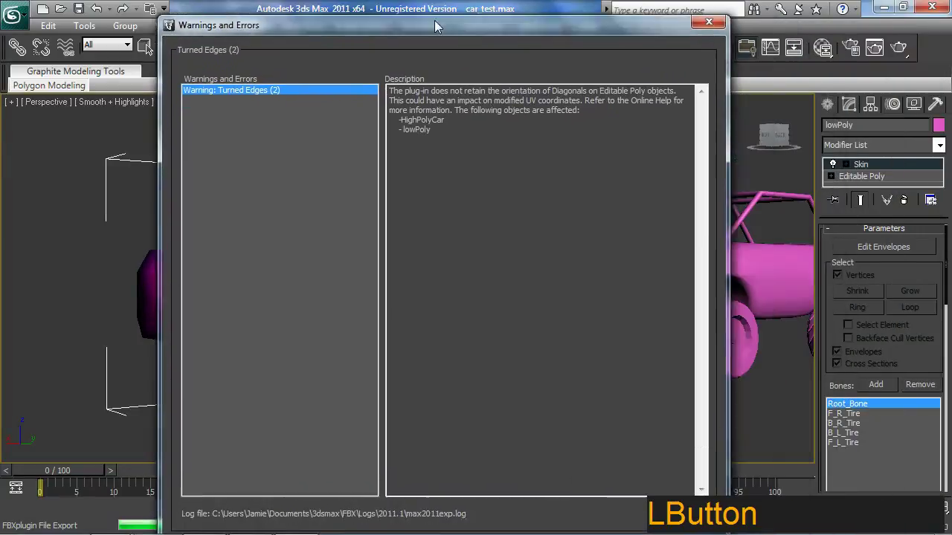
{"action": "left_click", "coordinate": [625, 504]}
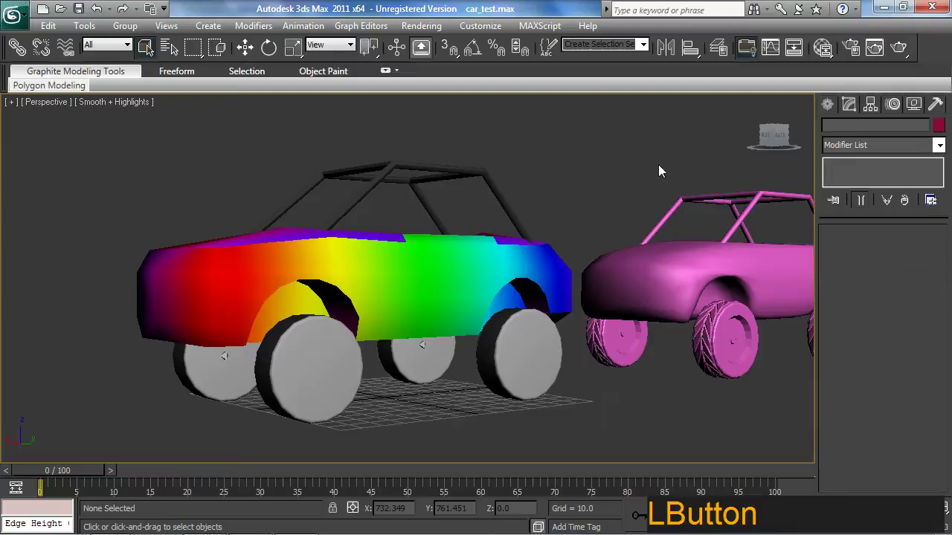
Orbit around the exported rainbow car in the viewport
{"action": "middle_click", "coordinate": [595, 251]}
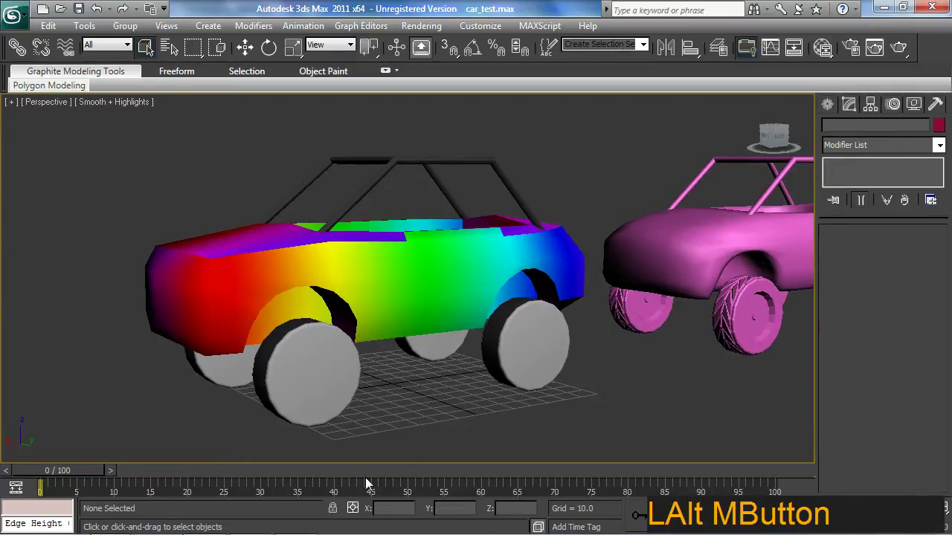
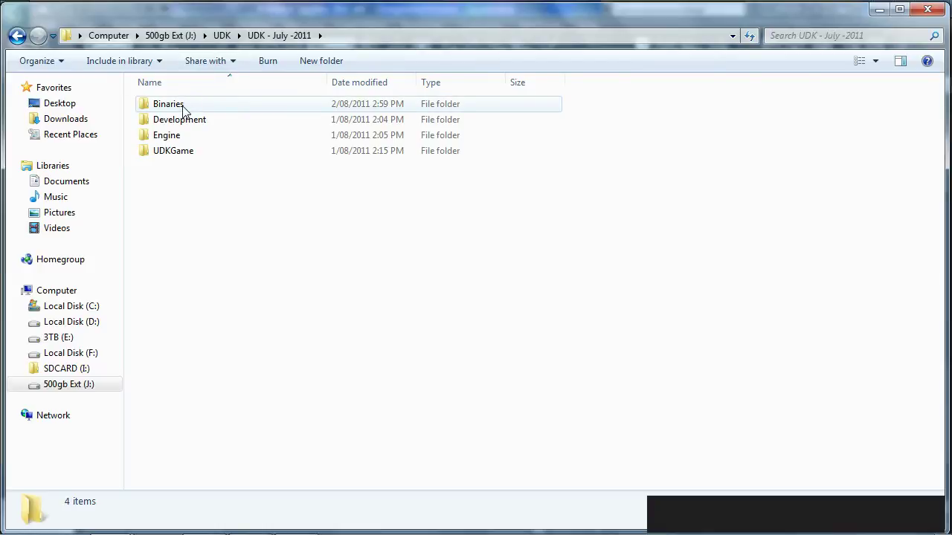
Go into UDK's Binaries\Win64 folder and pick the UDK application
{"action": "left_click", "coordinate": [188, 109]}
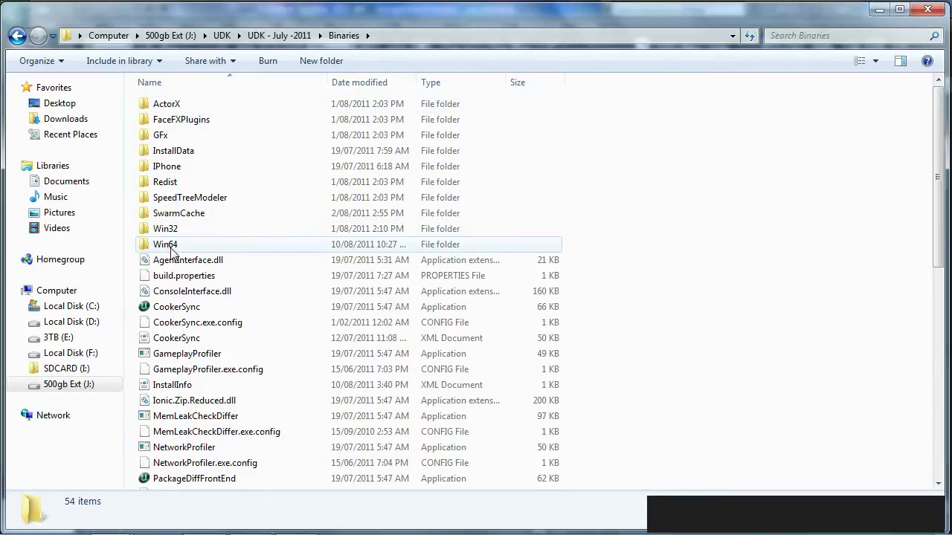
{"action": "left_click", "coordinate": [182, 251]}
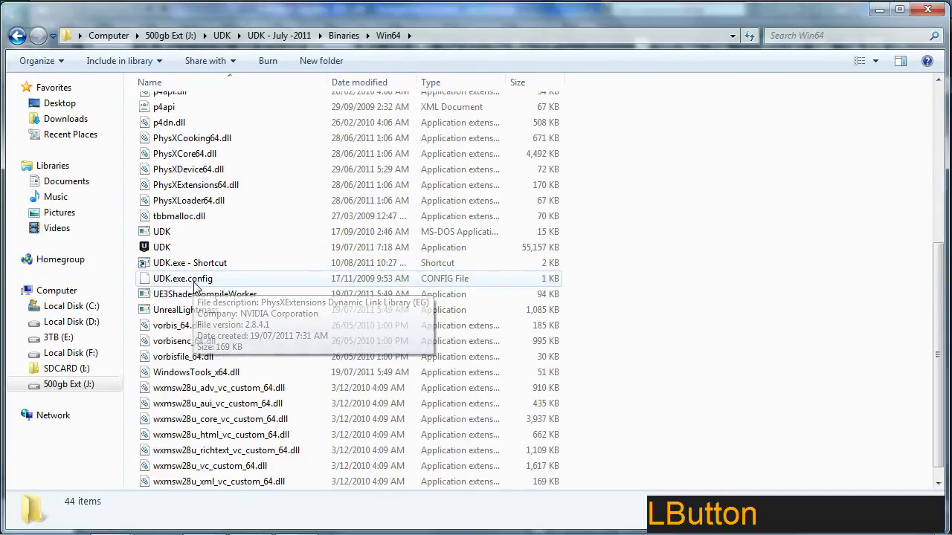
{"action": "left_click", "coordinate": [179, 255]}
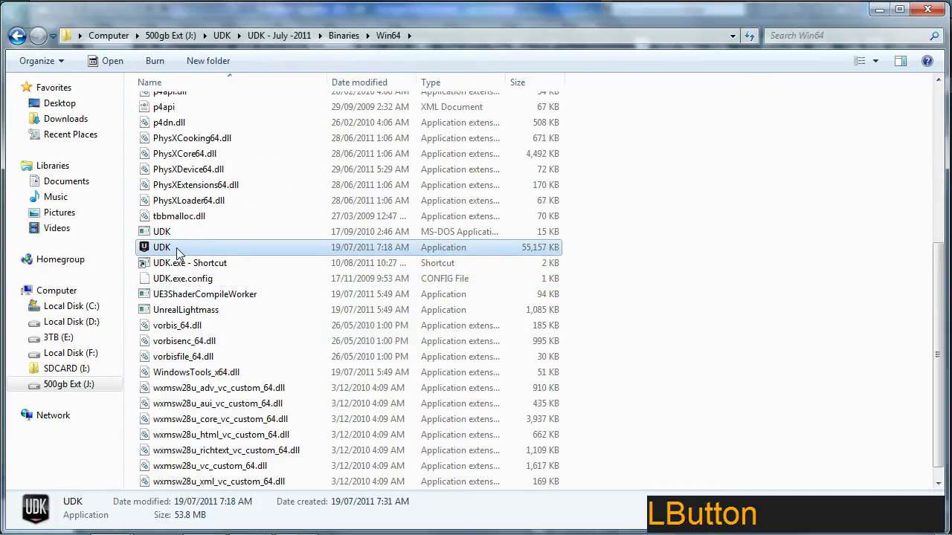
Create a shortcut to UDK.exe in the Win64 folder and bring up its actions
{"action": "right_click", "coordinate": [180, 254]}
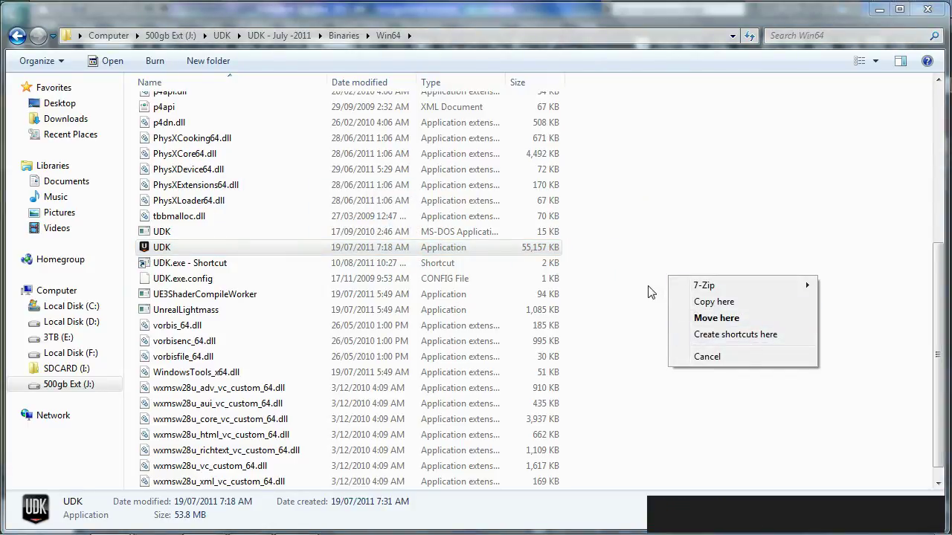
{"action": "left_click", "coordinate": [651, 292]}
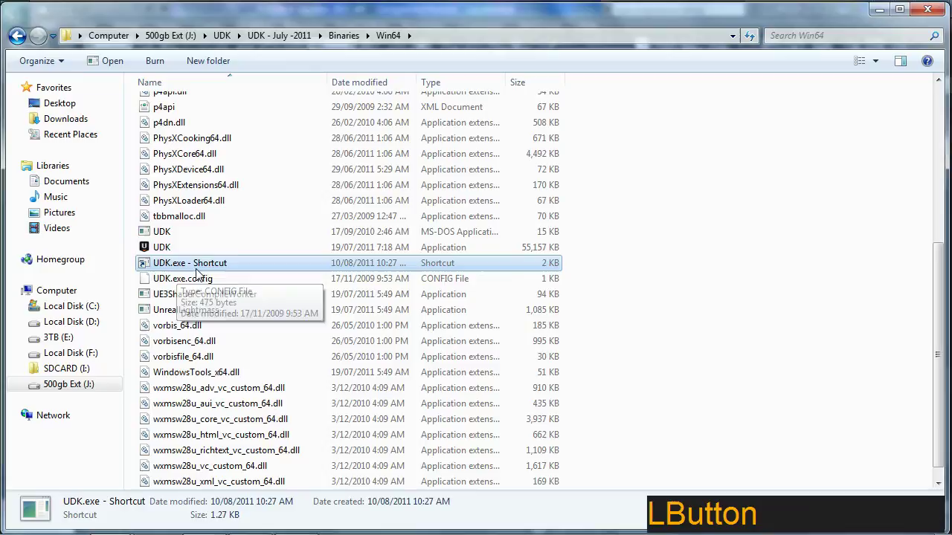
{"action": "right_click", "coordinate": [204, 270]}
Check in Properties that the shortcut's Target ends with editor, then close it
{"action": "left_click", "coordinate": [254, 522]}
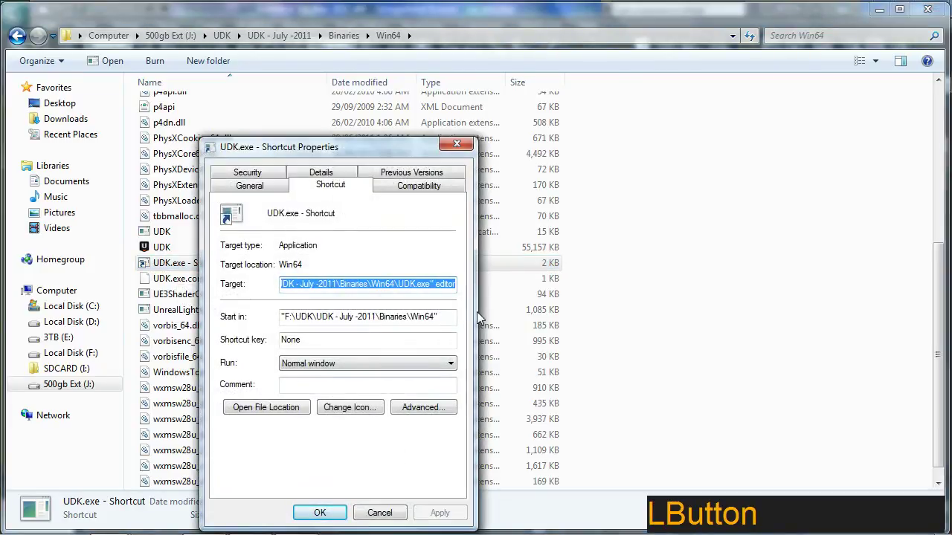
{"action": "left_click", "coordinate": [466, 304]}
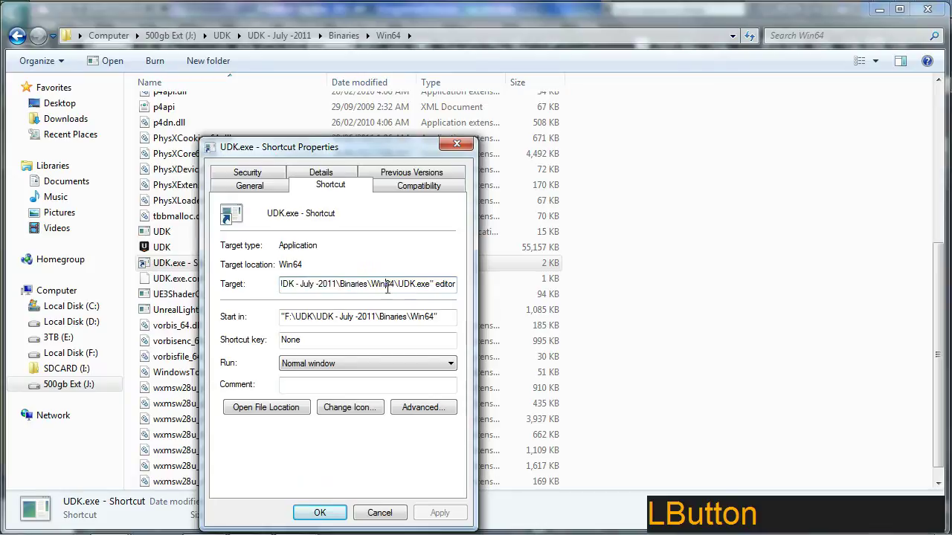
{"action": "key", "text": "ctrl+2"}
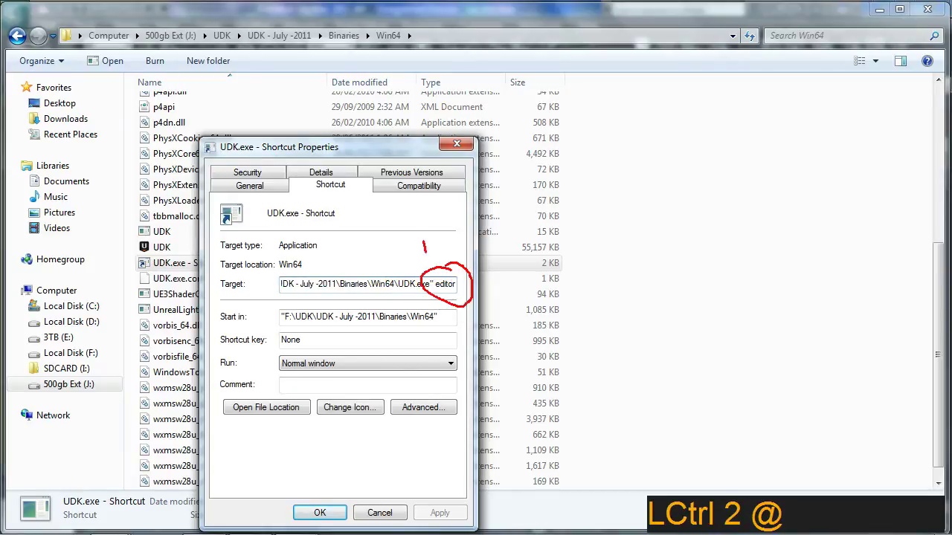
{"action": "key", "text": "Escape"}
Launch UDK from the UDK.exe shortcut
{"action": "left_click", "coordinate": [463, 147]}
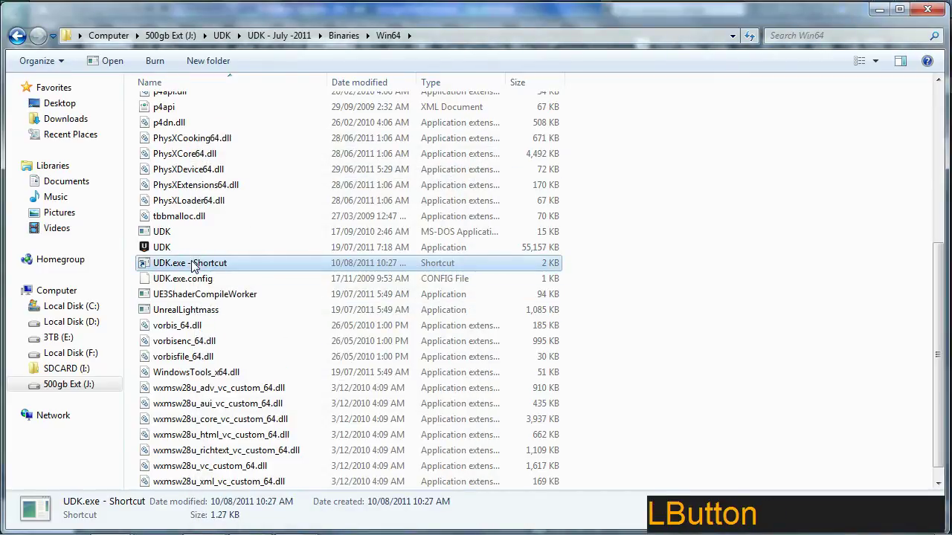